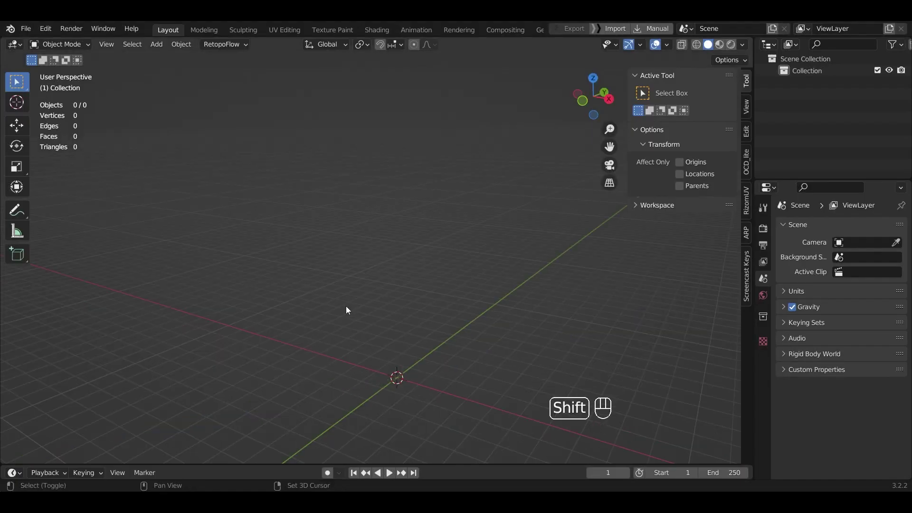
# - Add a Plain Axes empty at the world origin
pyautogui.press('shift+a')
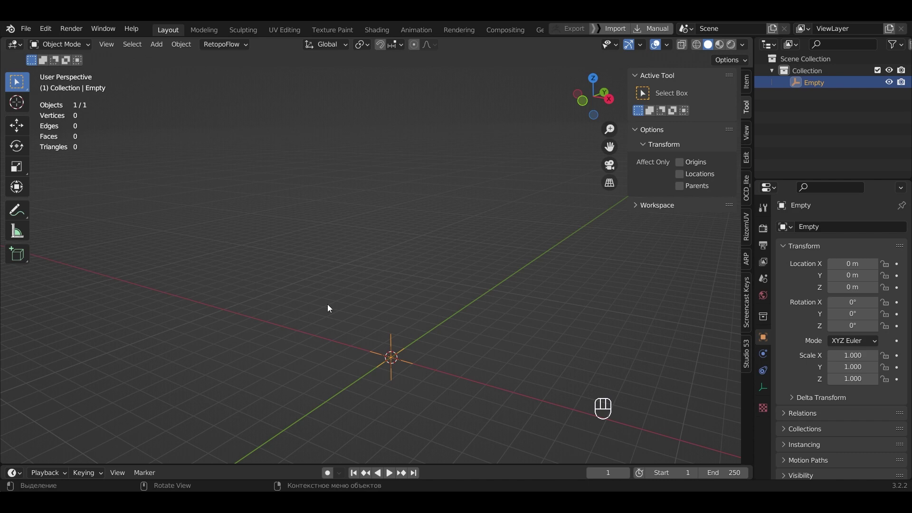
# - Add a 24-vertex cylinder at the origin and enable Auto Smooth at 30 degrees
pyautogui.press('shift+a')
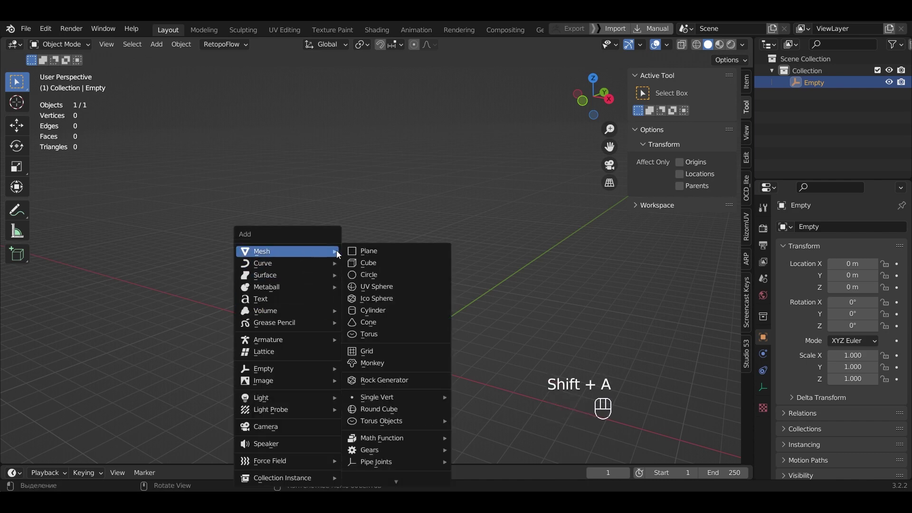
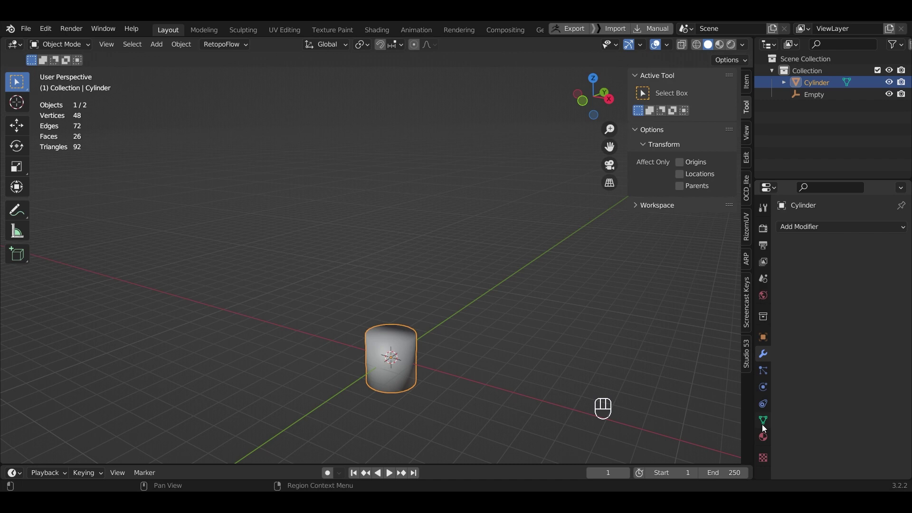
pyautogui.click(766, 428)
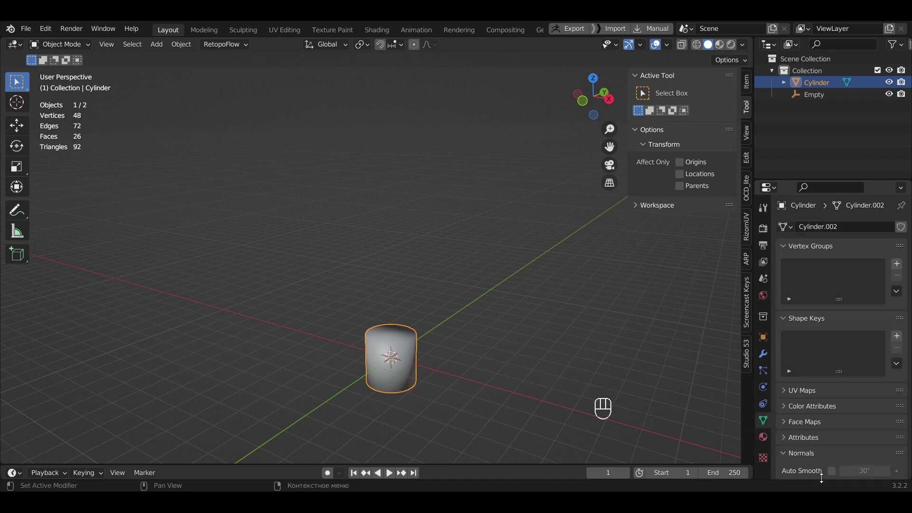
pyautogui.click(836, 478)
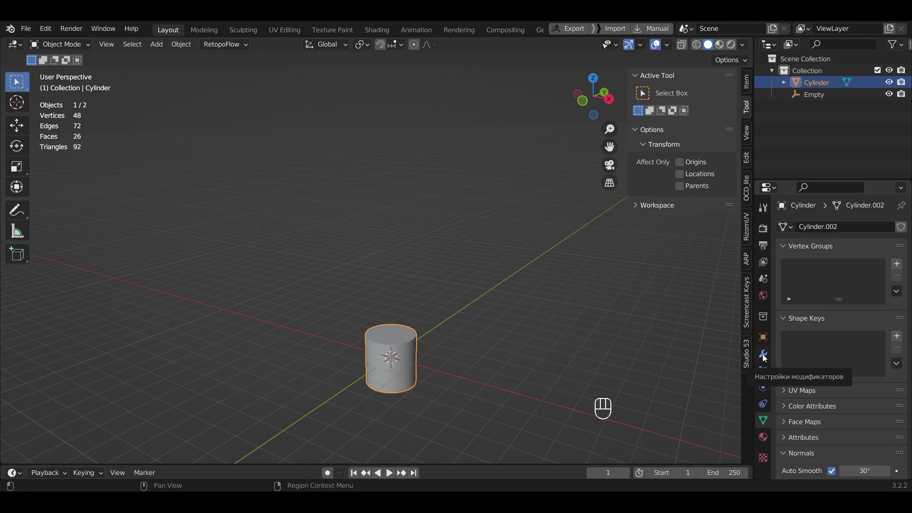
# - Add an Array modifier to the cylinder with Object Offset driven by the Empty
pyautogui.click(765, 358)
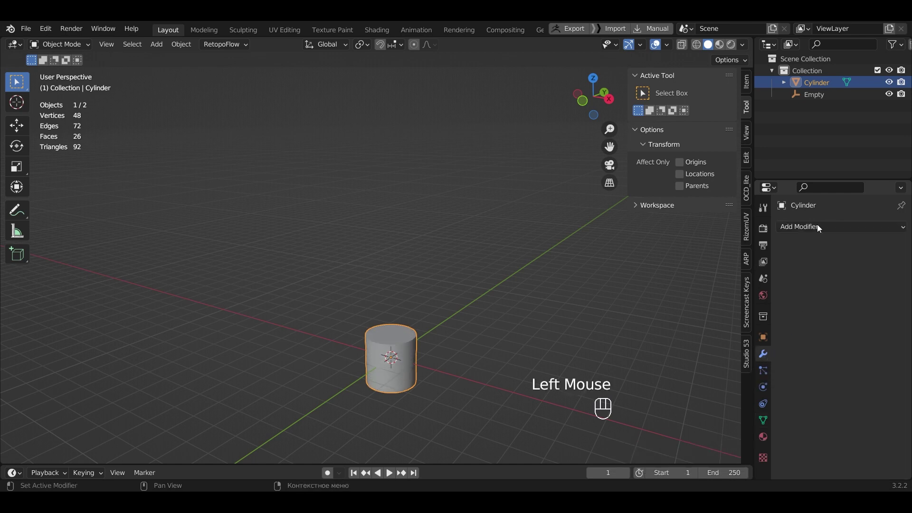
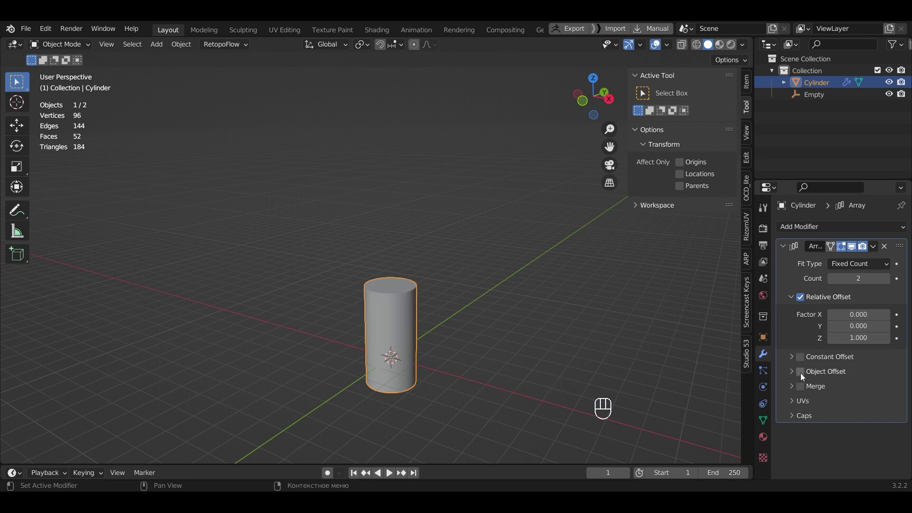
pyautogui.click(804, 377)
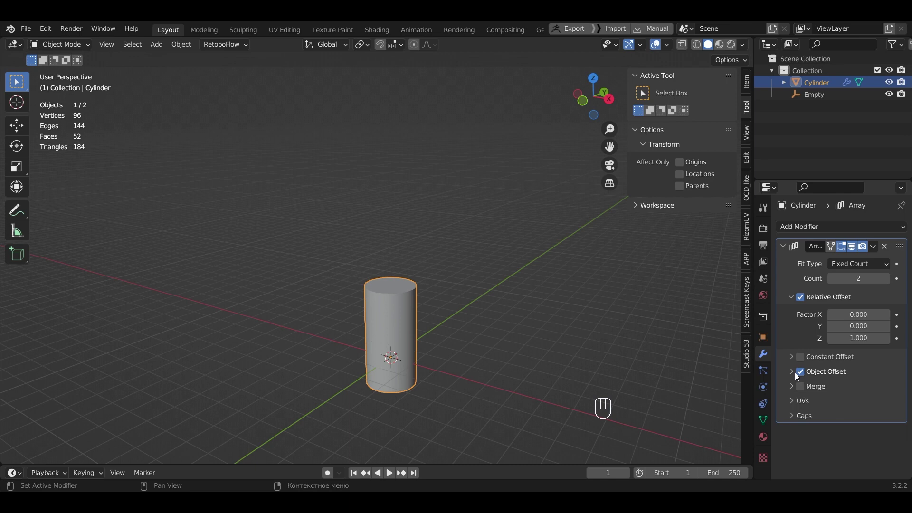
pyautogui.click(798, 376)
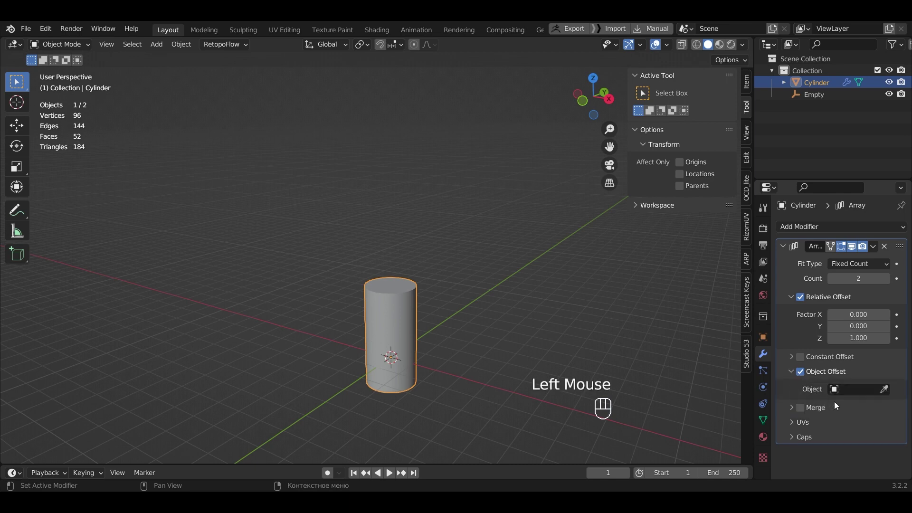
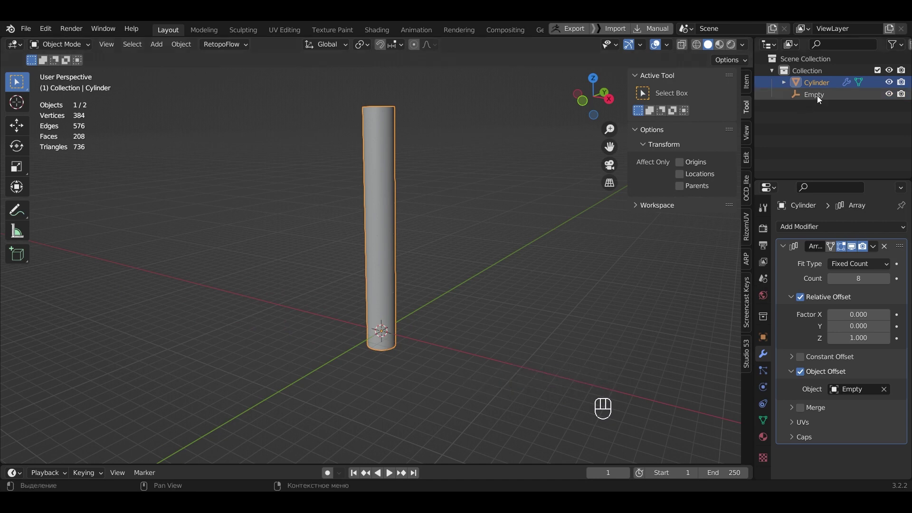
# - Scale the Empty to about 0.86 on X and Y so the stacked copies taper upward
pyautogui.click(821, 100)
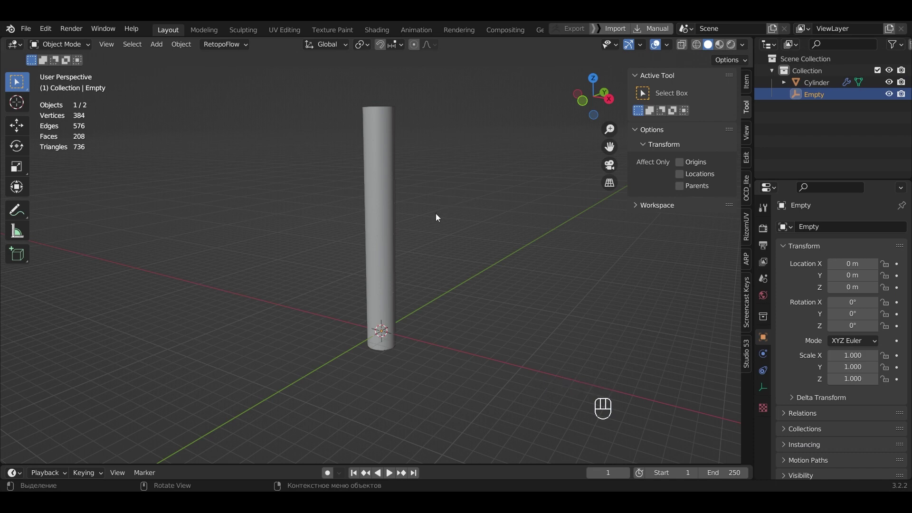
pyautogui.press('s')
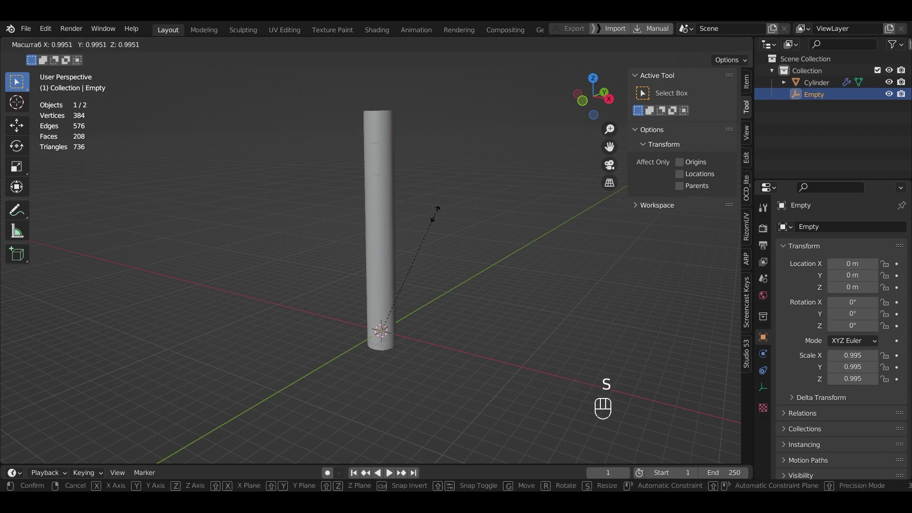
pyautogui.press('shift+z')
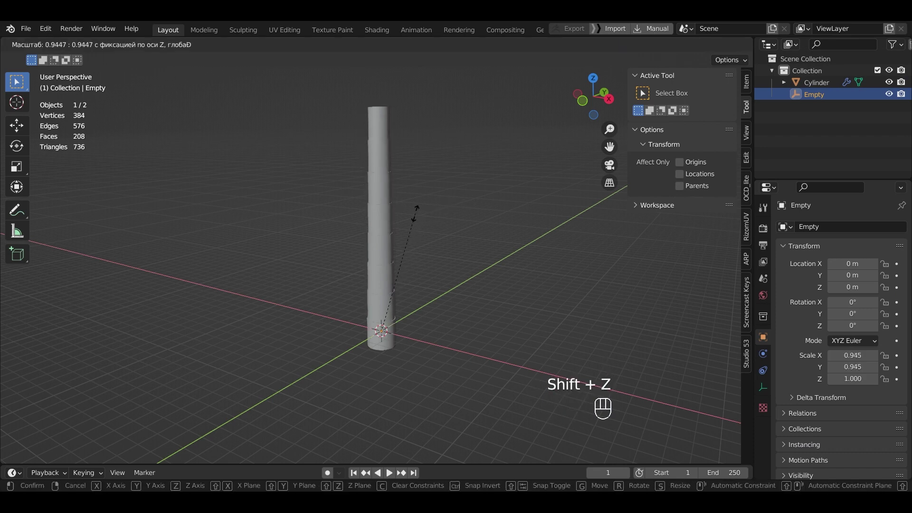
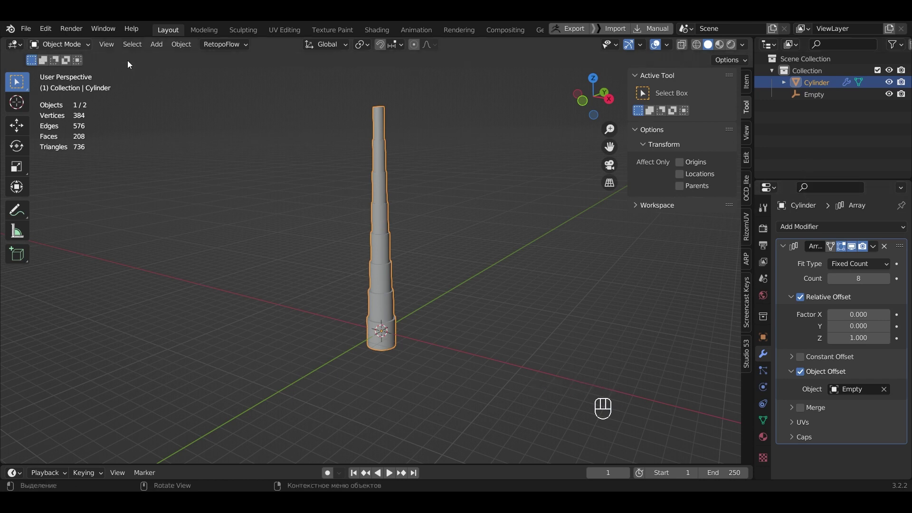
pyautogui.moveTo(860, 255); pyautogui.dragTo(845, 262)
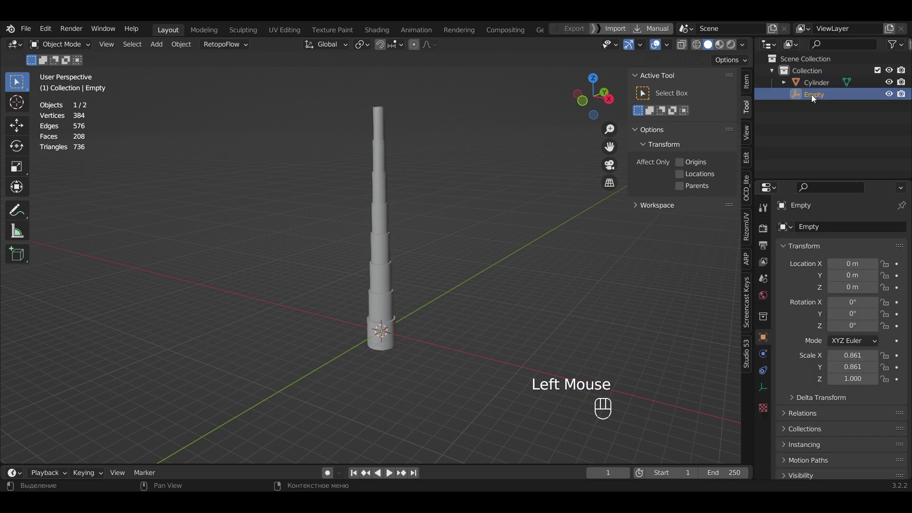
# - Delete the Empty and add an enlarged Bezier curve at the origin
pyautogui.press('Delete')
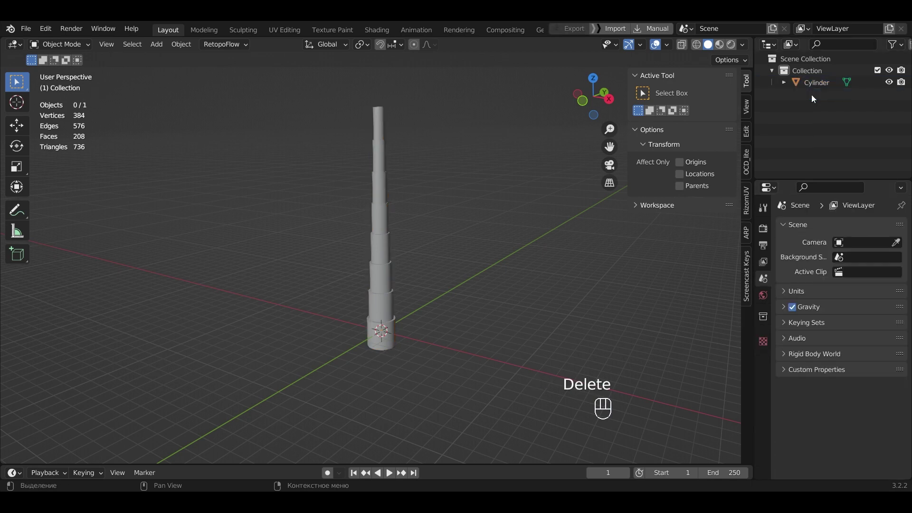
pyautogui.press('shift+a')
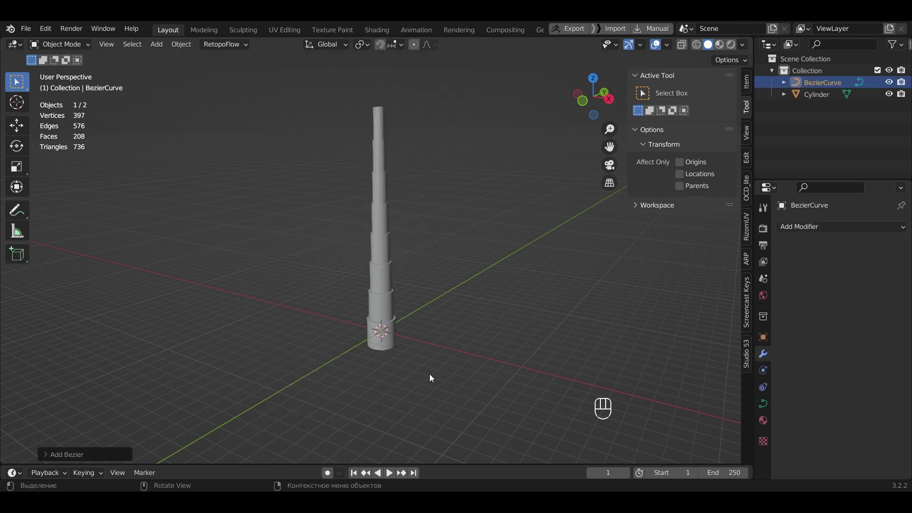
pyautogui.press('s')
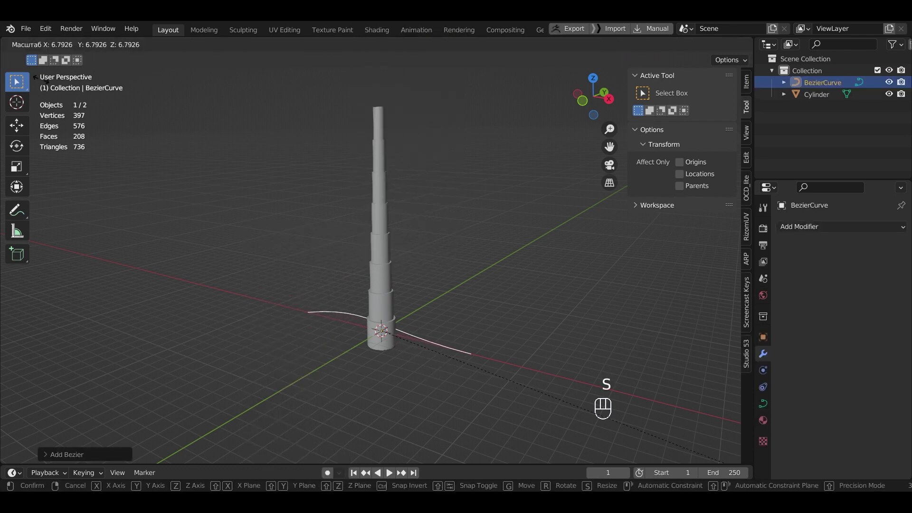
pyautogui.click(199, 154)
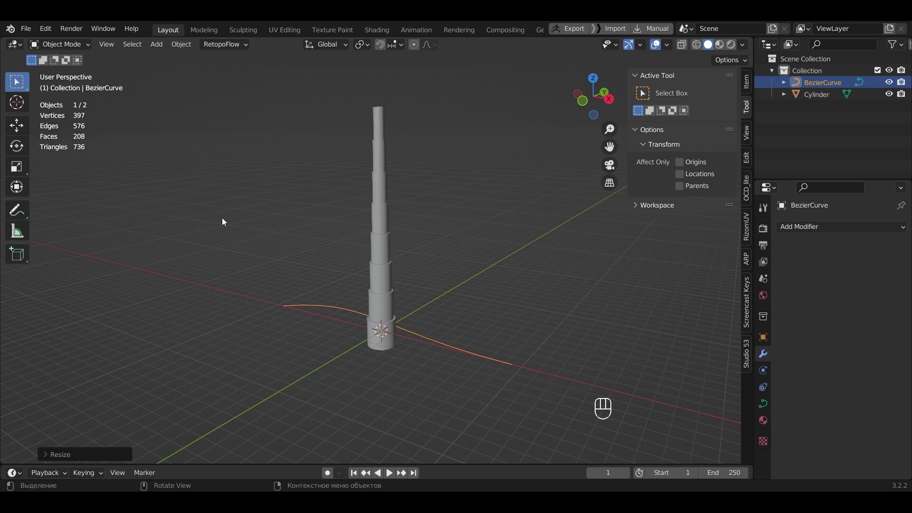
# - From right view, rotate the curve 90° on Y and raise it along Z beside the trunk
pyautogui.press('KP_3')
pyautogui.press('r')
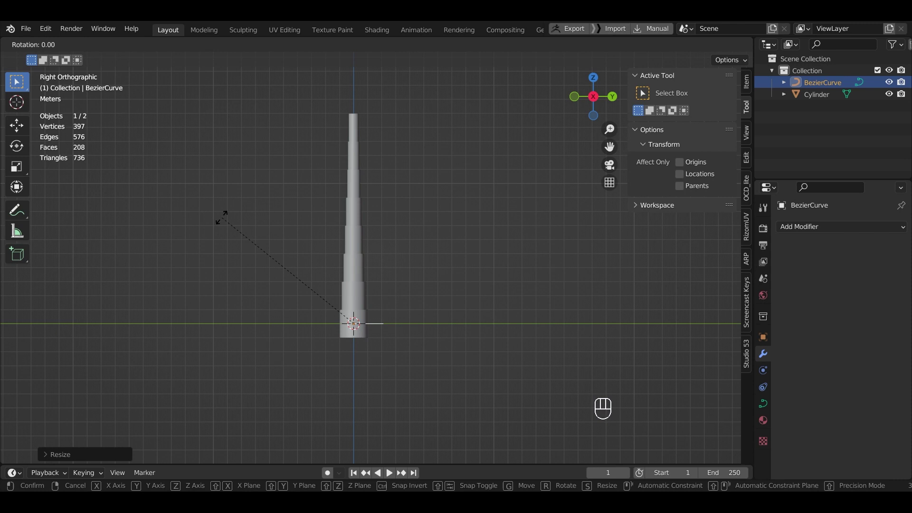
pyautogui.press('y')
pyautogui.press('9')
pyautogui.press('0')
pyautogui.click(226, 221)
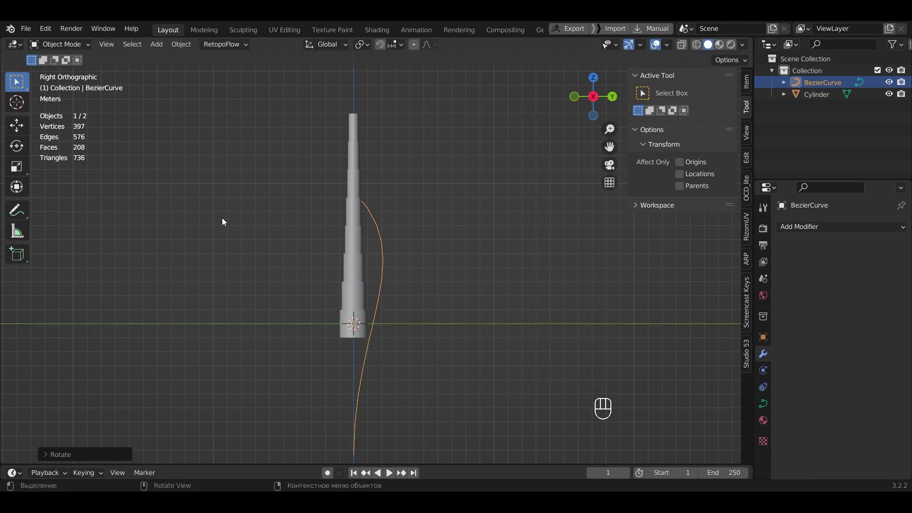
pyautogui.press('g')
pyautogui.press('z')
pyautogui.click(266, 124)
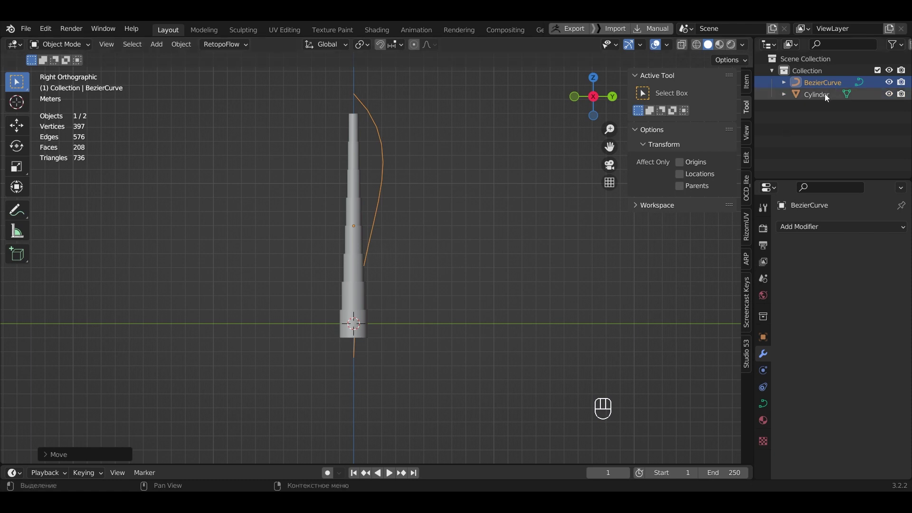
# - Bend the trunk along the Bezier curve with a Curve modifier and reposition it vertically
pyautogui.click(829, 98)
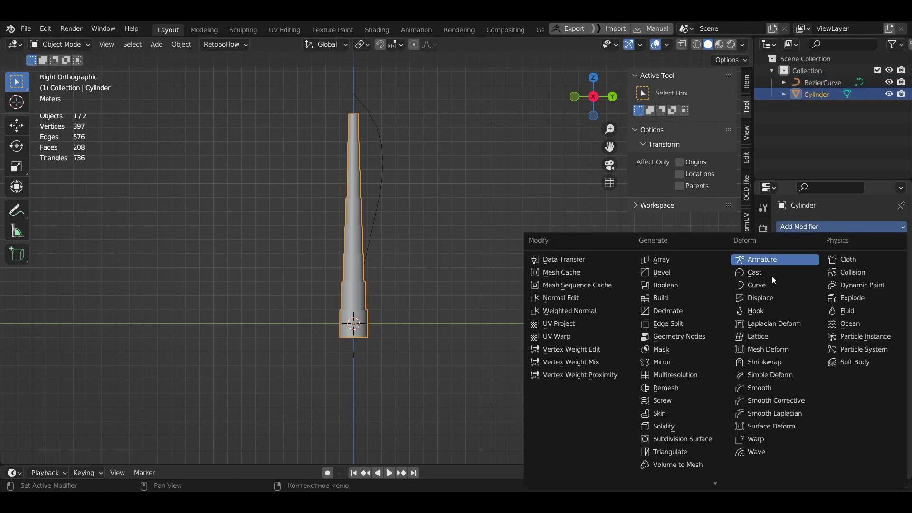
pyautogui.click(772, 289)
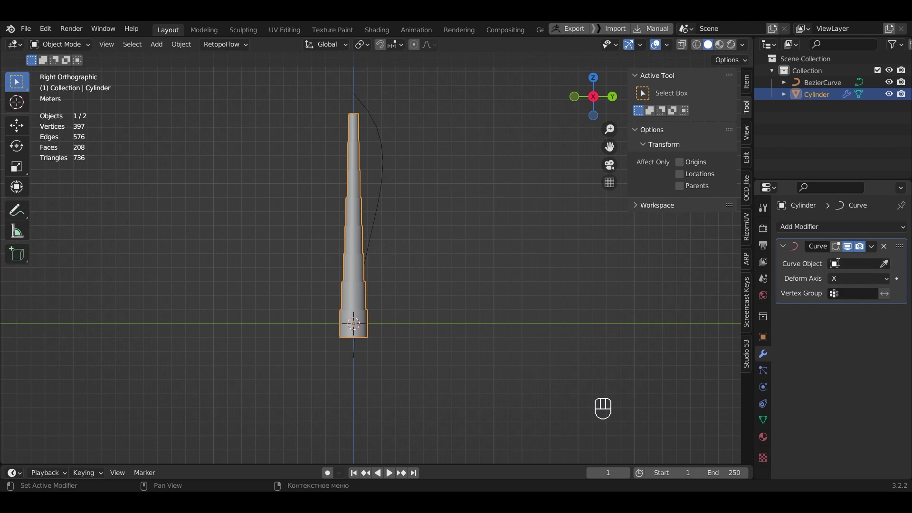
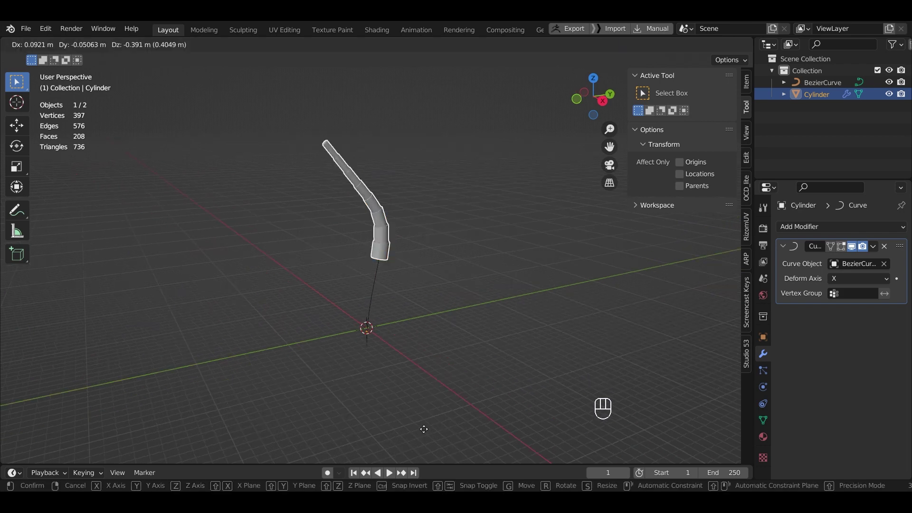
pyautogui.press('z')
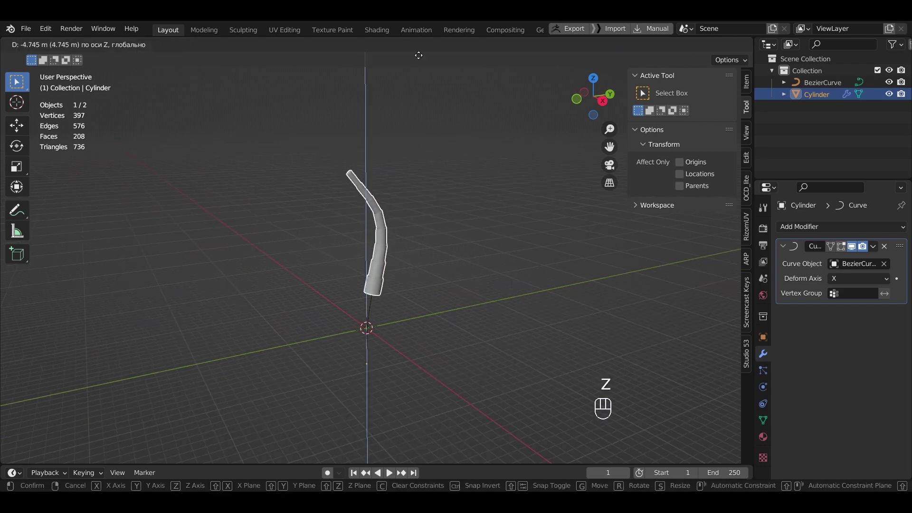
pyautogui.click(424, 86)
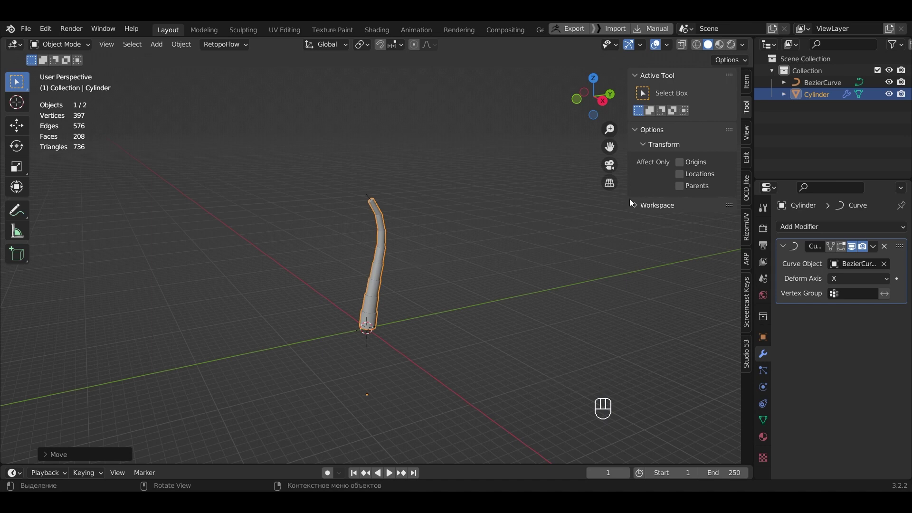
# - Hide the Bezier curve and the trunk in the Outliner
pyautogui.click(894, 93)
pyautogui.click(893, 87)
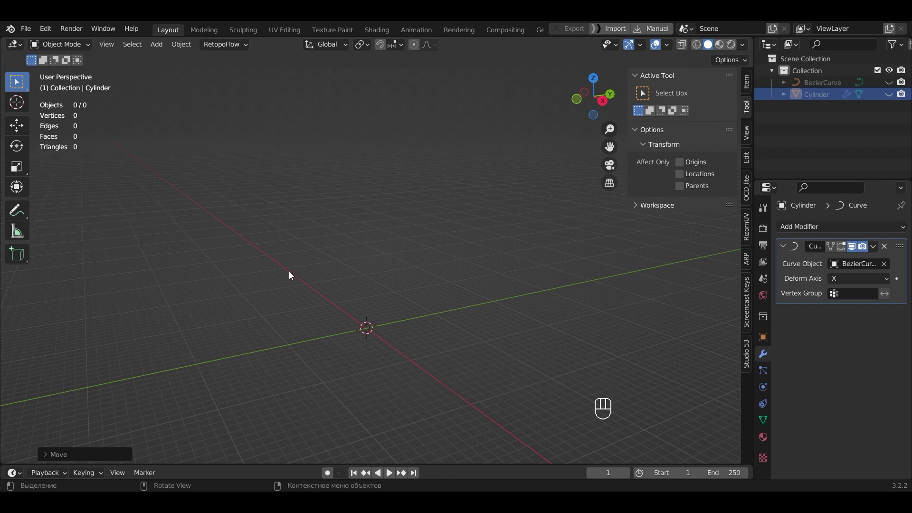
# - Add a mesh plane at the origin
pyautogui.press('shift+a')
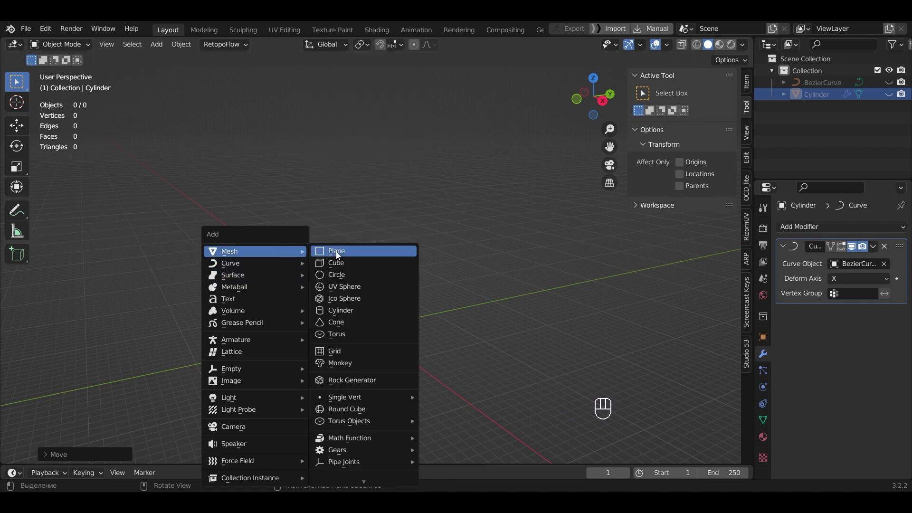
pyautogui.moveTo(407, 284); pyautogui.dragTo(439, 346)
pyautogui.scroll(3)
pyautogui.moveTo(440, 341); pyautogui.dragTo(423, 287)
# - Scale the plane longer on X and narrower on Y into a leaf strip
pyautogui.press('s')
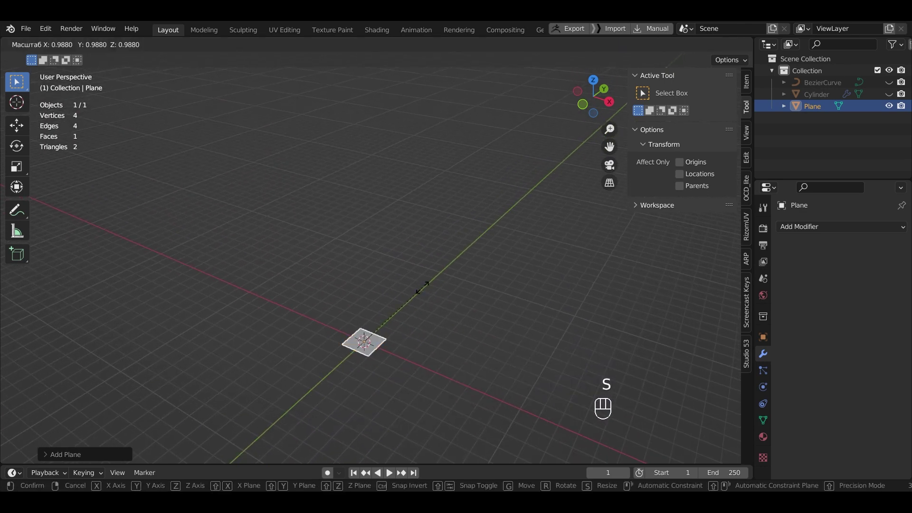
pyautogui.press('x')
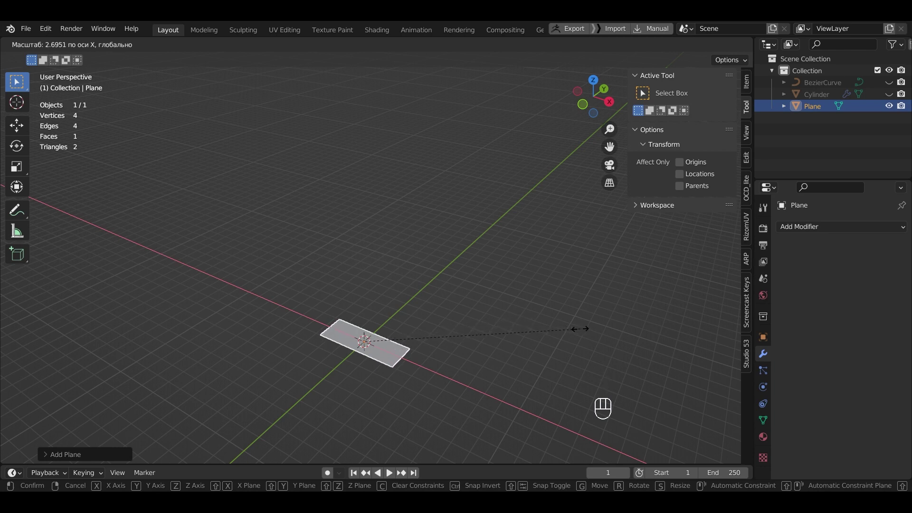
pyautogui.click(584, 332)
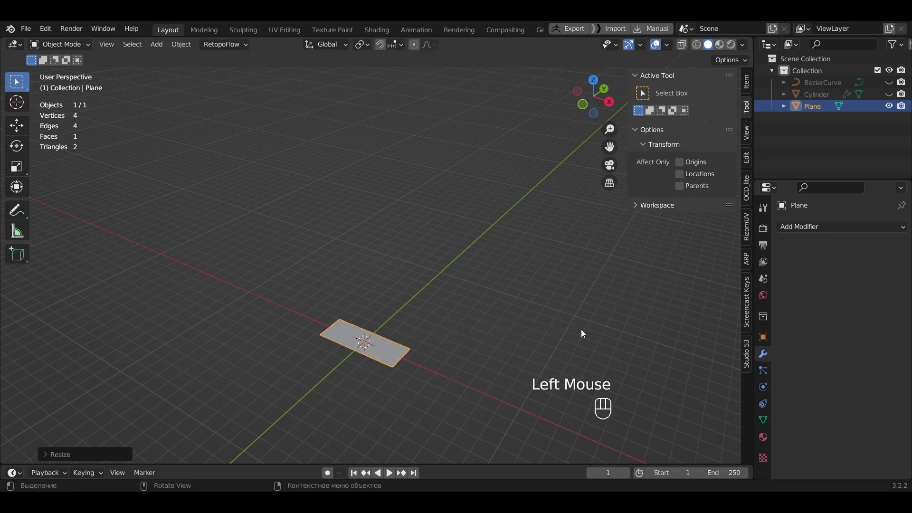
pyautogui.press('s')
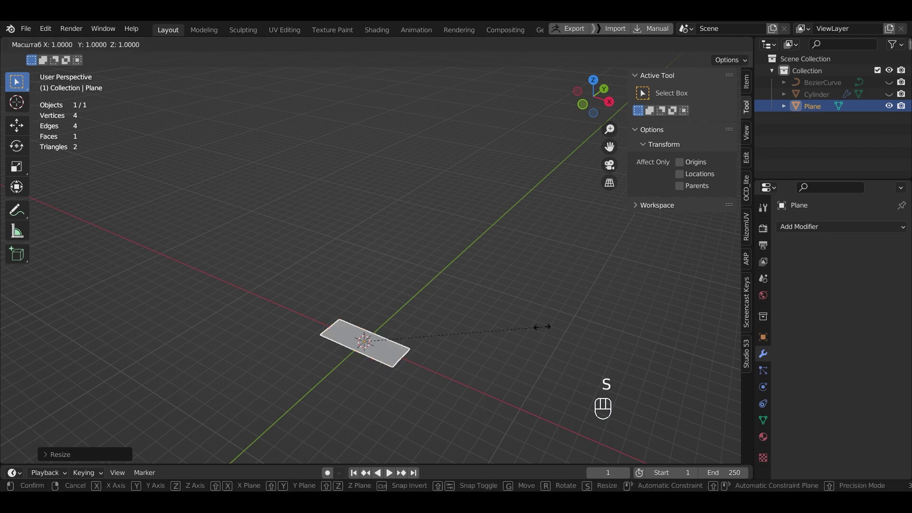
pyautogui.press('y')
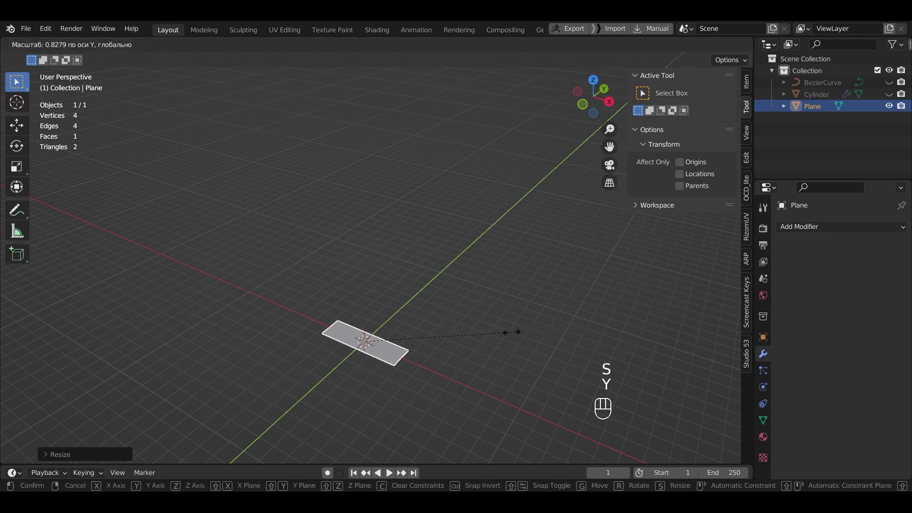
pyautogui.click(504, 338)
pyautogui.scroll(3)
pyautogui.moveTo(481, 361); pyautogui.dragTo(486, 300)
pyautogui.scroll(3)
pyautogui.moveTo(492, 298); pyautogui.dragTo(494, 285)
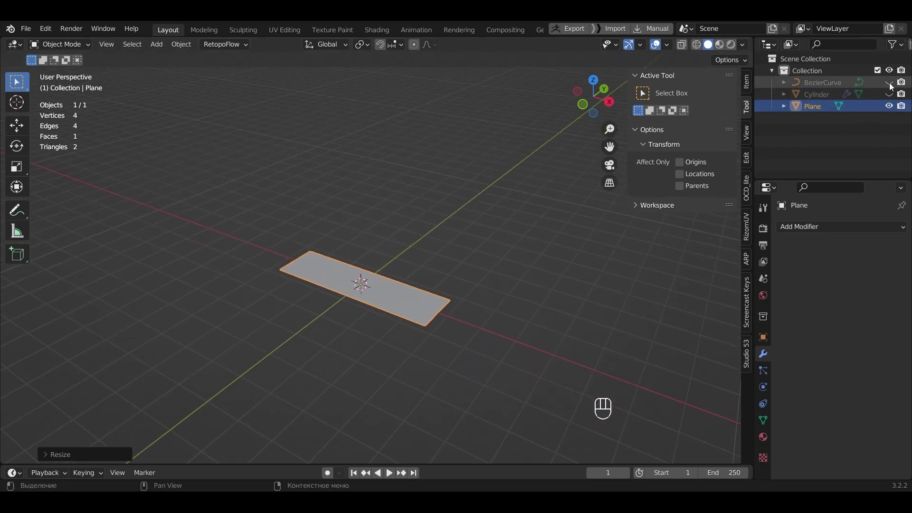
# - Unhide the trunk and curve, then move the strip up to the trunk's top
pyautogui.click(892, 90)
pyautogui.click(875, 91)
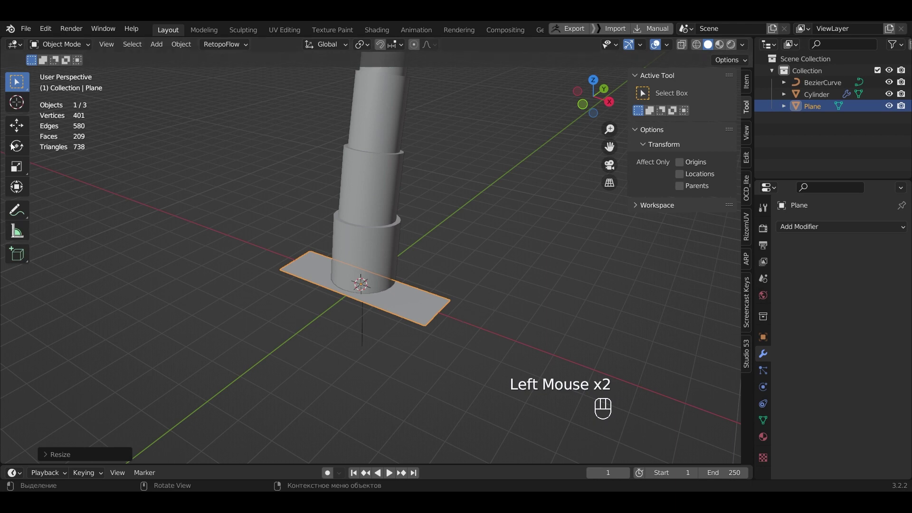
pyautogui.click(19, 136)
pyautogui.click(392, 298)
pyautogui.scroll(-3)
pyautogui.scroll(3)
pyautogui.scroll(-3)
pyautogui.middleClick(542, 302)
pyautogui.click(395, 272)
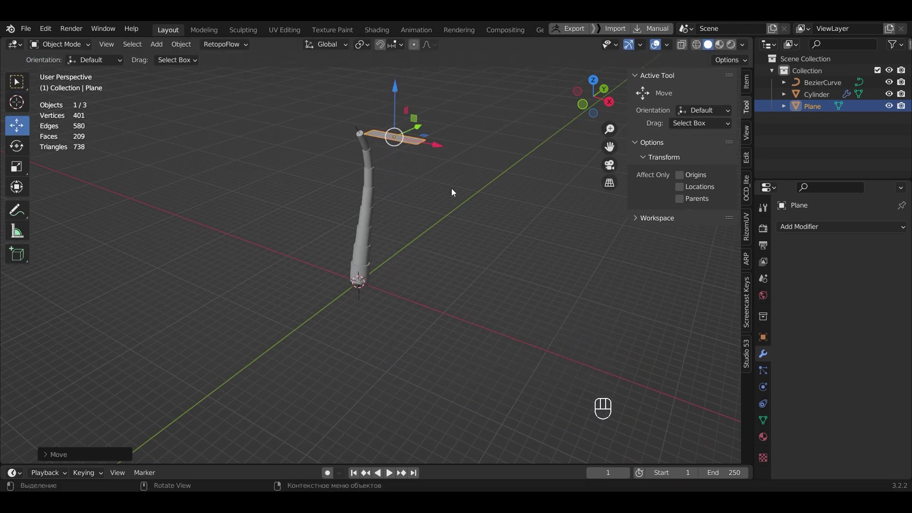
# - Return to plain selection and hide the trunk mesh again
pyautogui.press('s')
pyautogui.click(480, 208)
pyautogui.click(891, 96)
# - Hide the curve, enter Edit Mode and loop-cut the strip lengthwise into two faces
pyautogui.click(889, 87)
pyautogui.moveTo(461, 243); pyautogui.dragTo(458, 214)
pyautogui.scroll(3)
pyautogui.moveTo(449, 186); pyautogui.dragTo(418, 291)
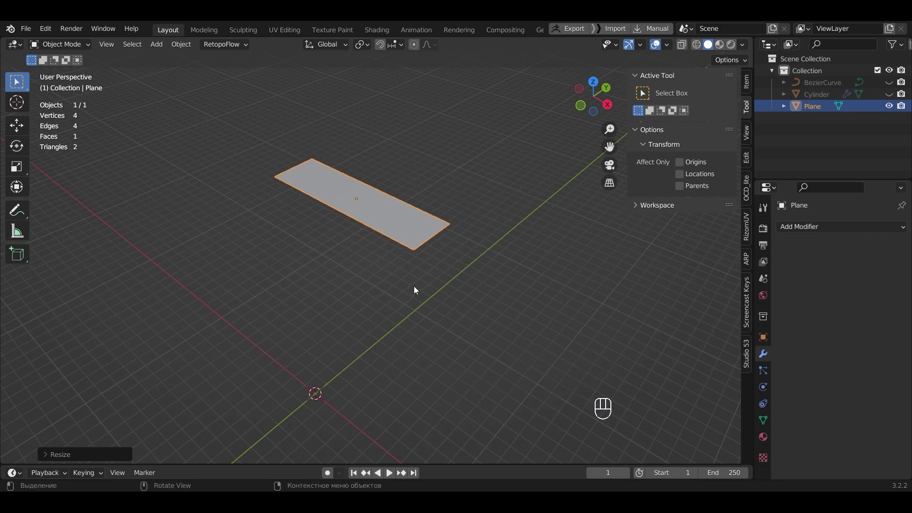
pyautogui.press('Tab')
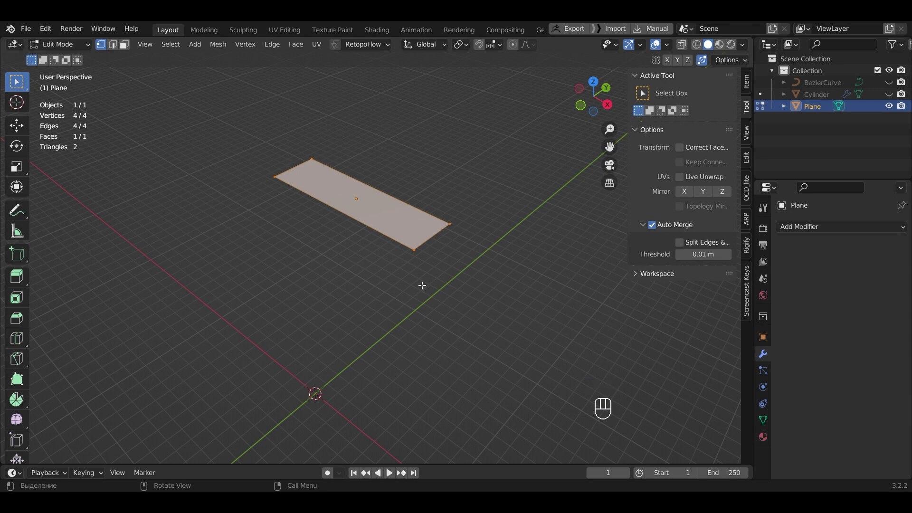
pyautogui.press('ctrl+r')
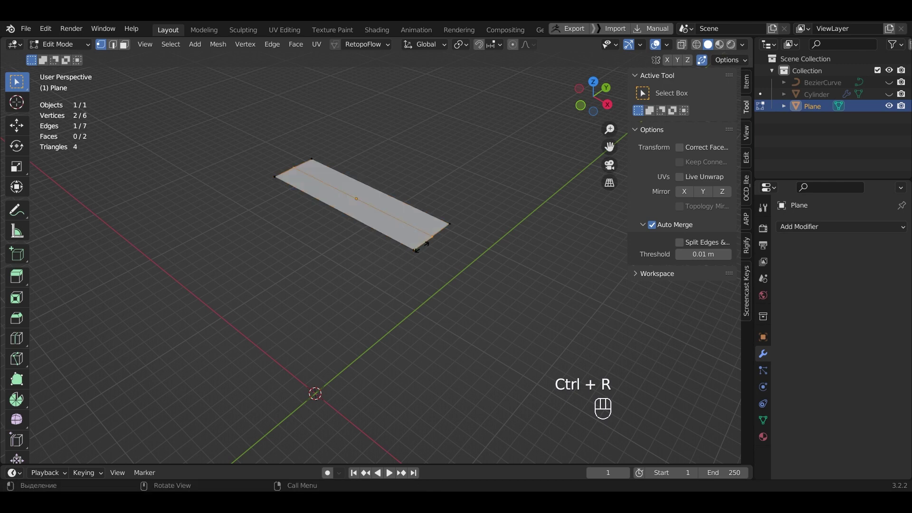
pyautogui.click(420, 246)
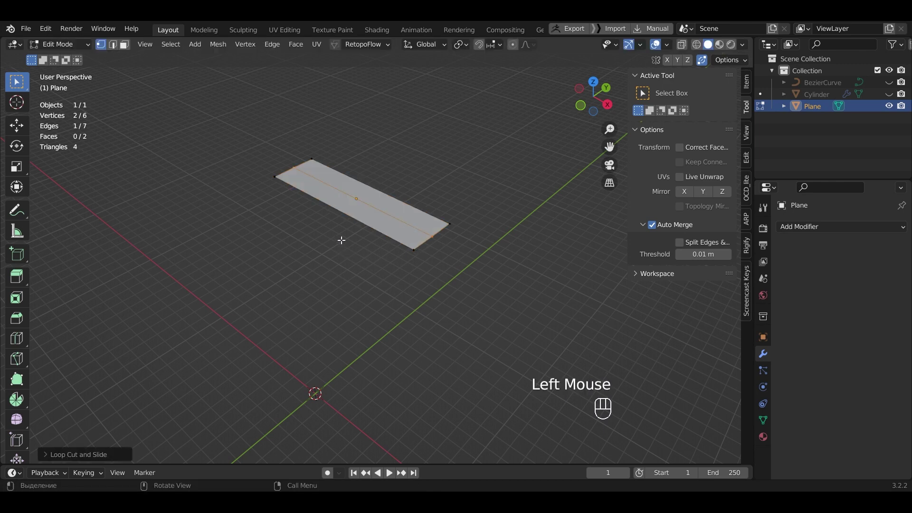
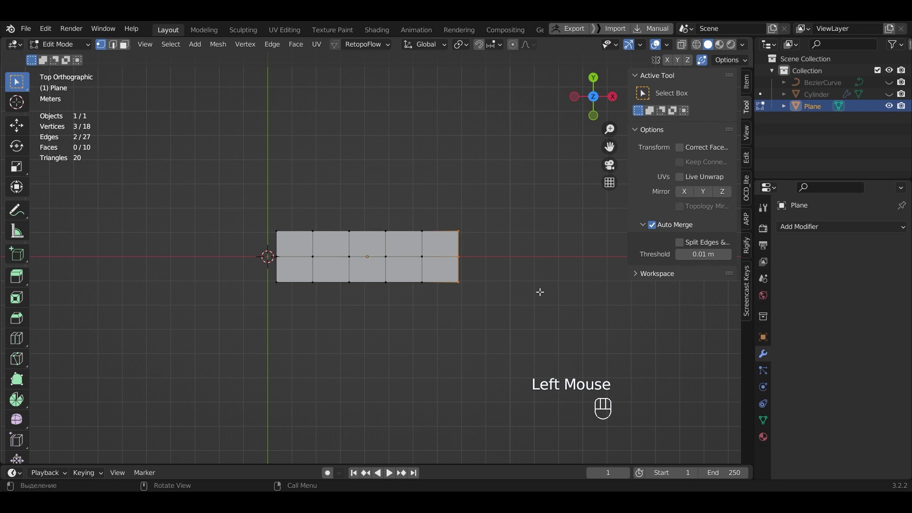
# - Begin scaling the strip's far-end vertices to narrow it into a leaf point
pyautogui.press('s')
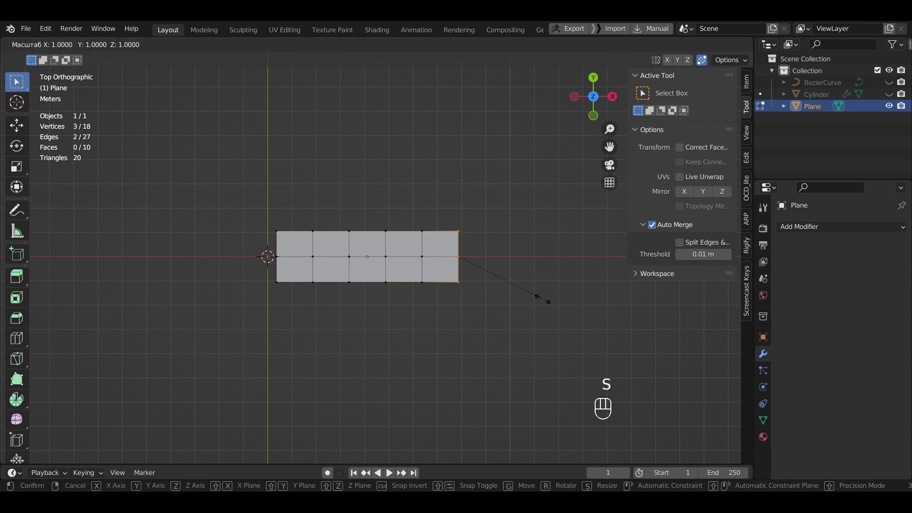
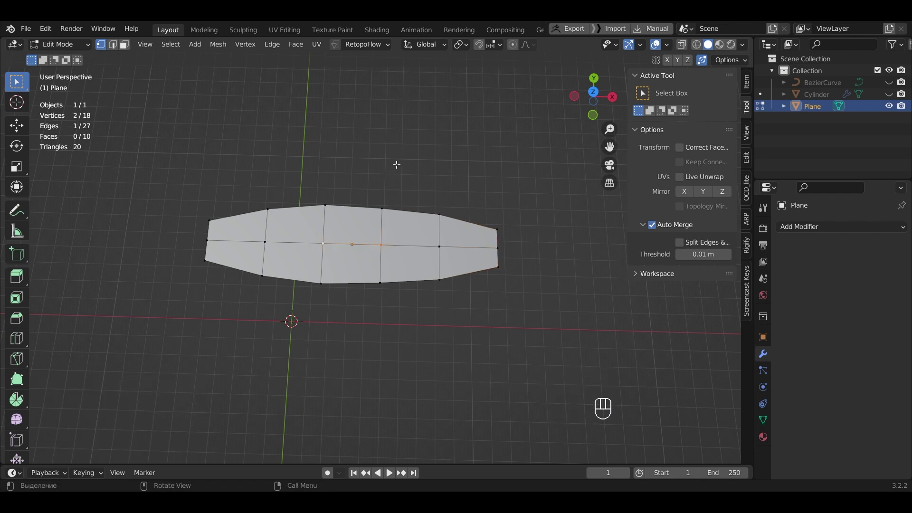
# - Raise the leaf's middle vertices with proportional falloff so the ends droop into an arch
pyautogui.click(516, 46)
pyautogui.press('g')
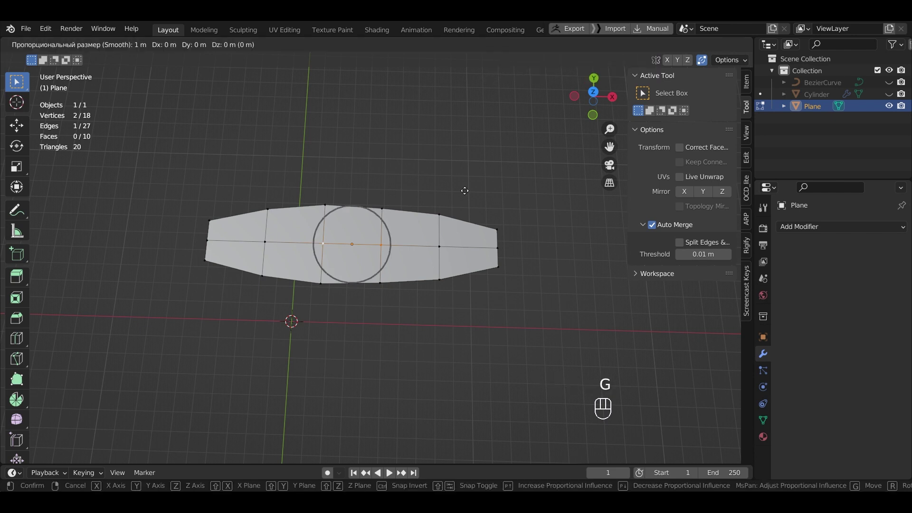
pyautogui.scroll(-3)
pyautogui.scroll(3)
pyautogui.scroll(-3)
pyautogui.scroll(3)
pyautogui.scroll(-3)
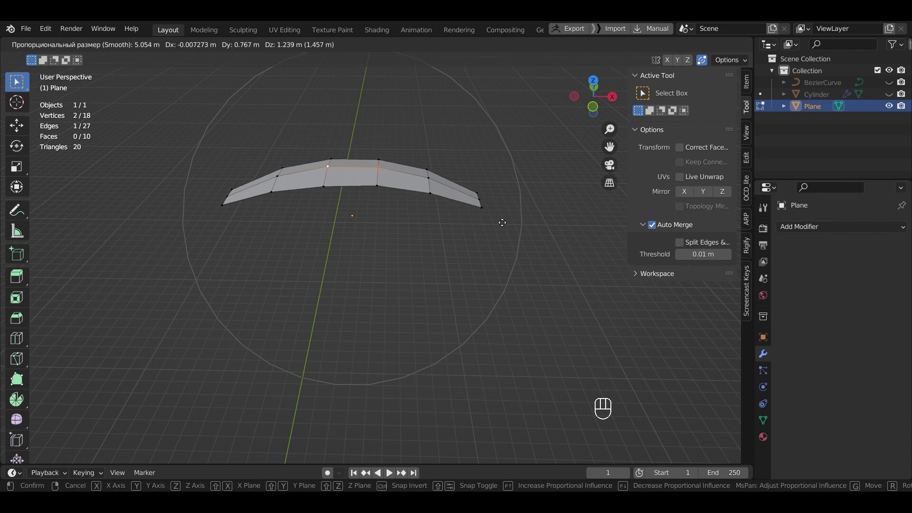
pyautogui.moveTo(501, 219); pyautogui.dragTo(507, 234)
pyautogui.click(509, 235)
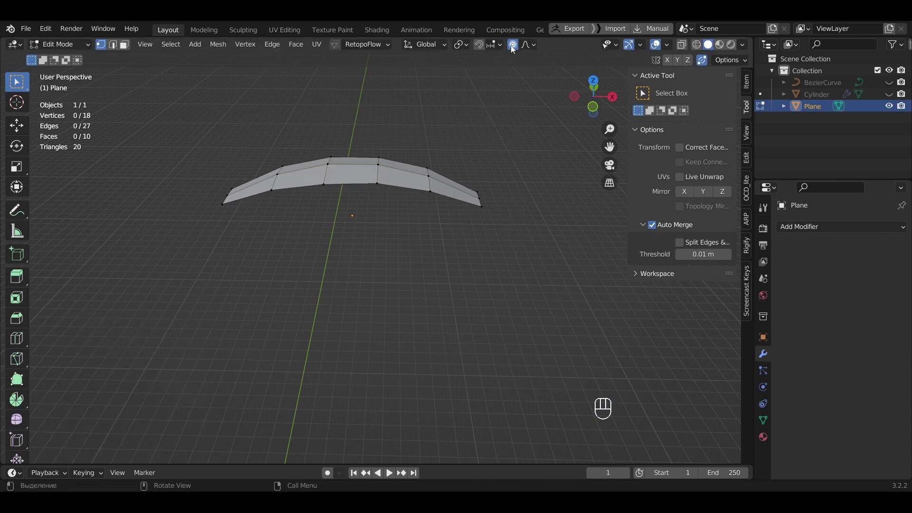
# - Lift the central edge loop about 0.2 m into a midrib and add lengthwise loop cuts
pyautogui.click(519, 51)
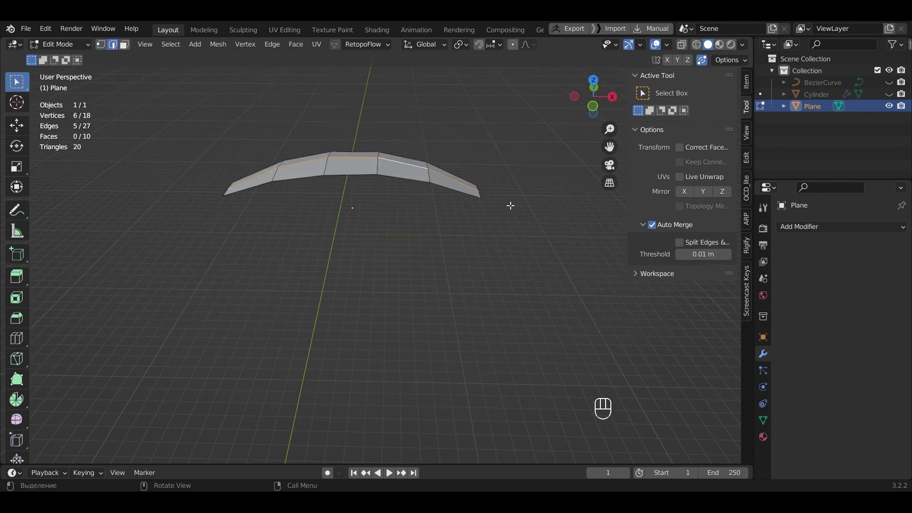
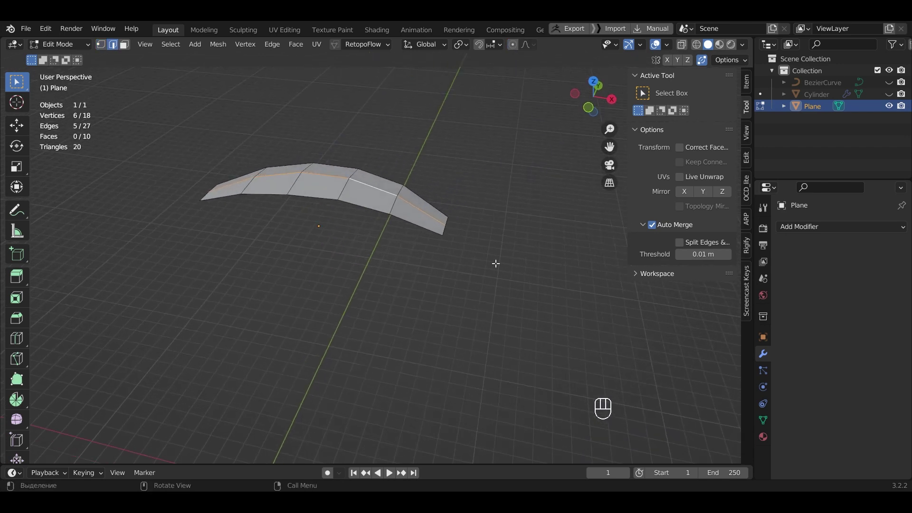
pyautogui.press('g')
pyautogui.press('z')
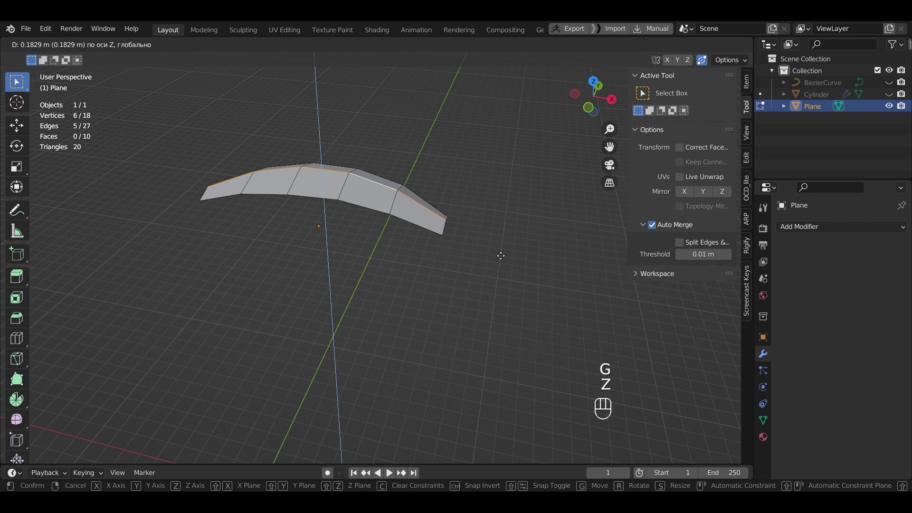
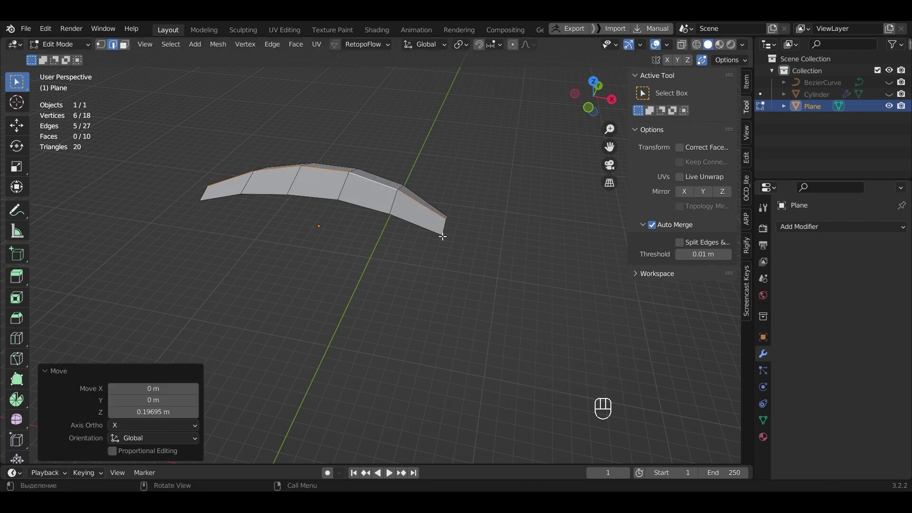
pyautogui.press('ctrl+r')
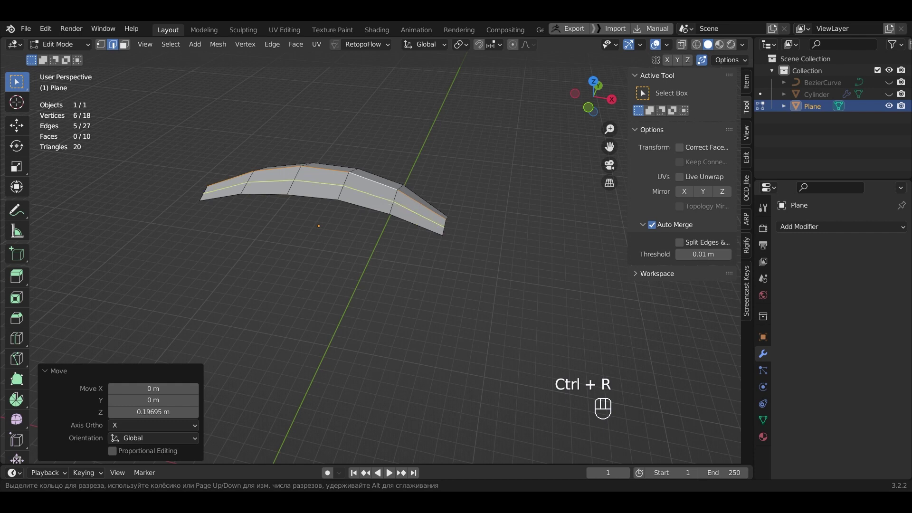
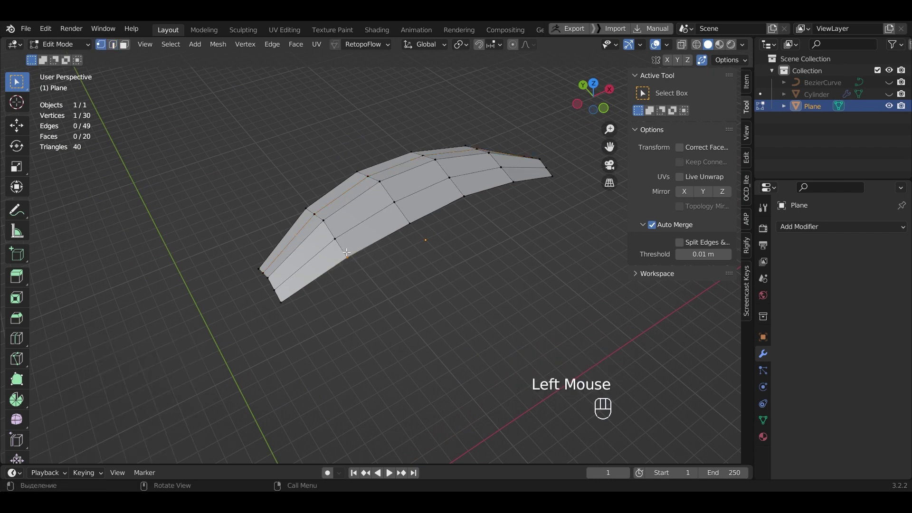
# - Rip two notches into the leaf's side edges with V to split off frond segments
pyautogui.press('v')
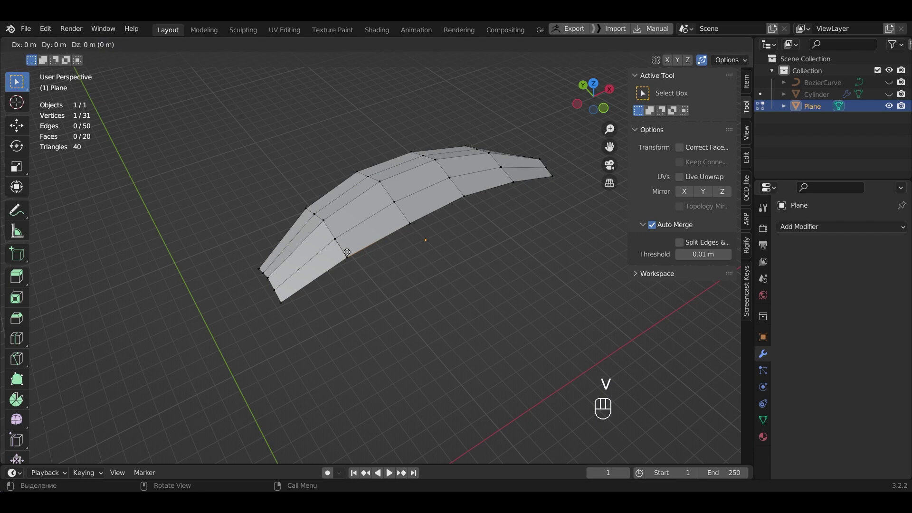
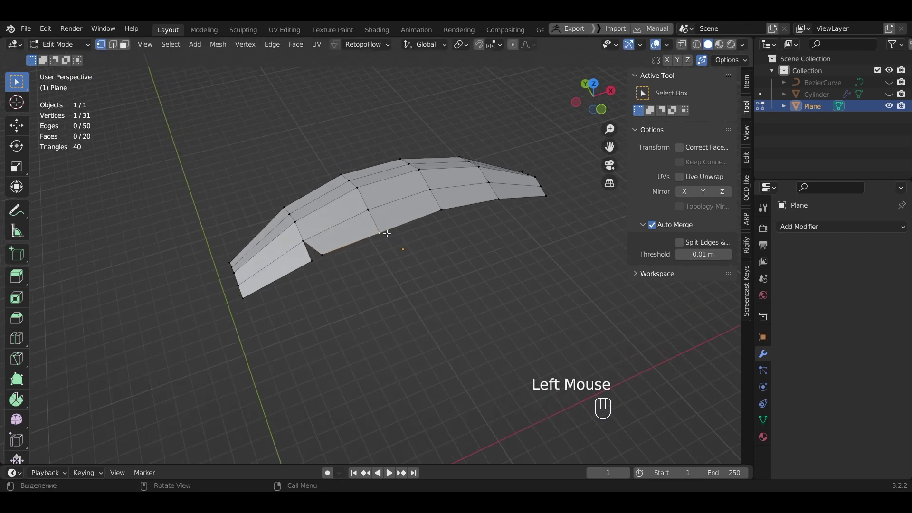
pyautogui.press('v')
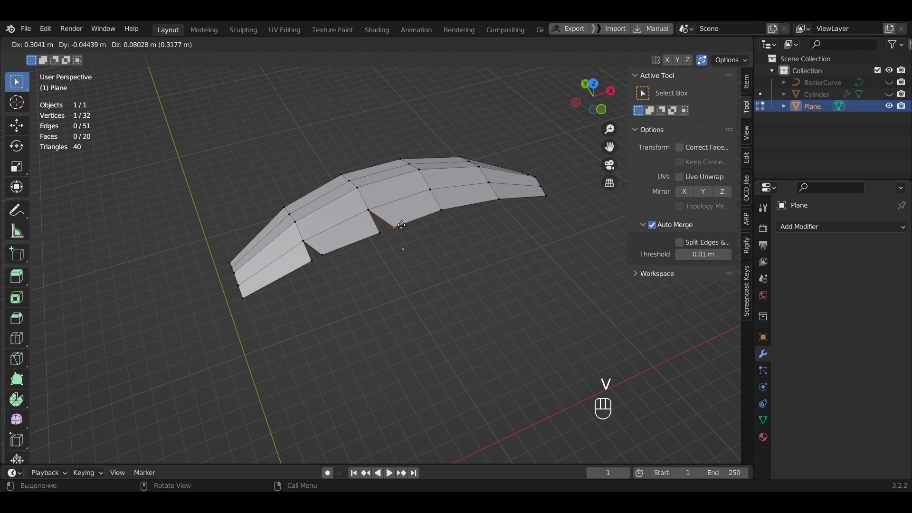
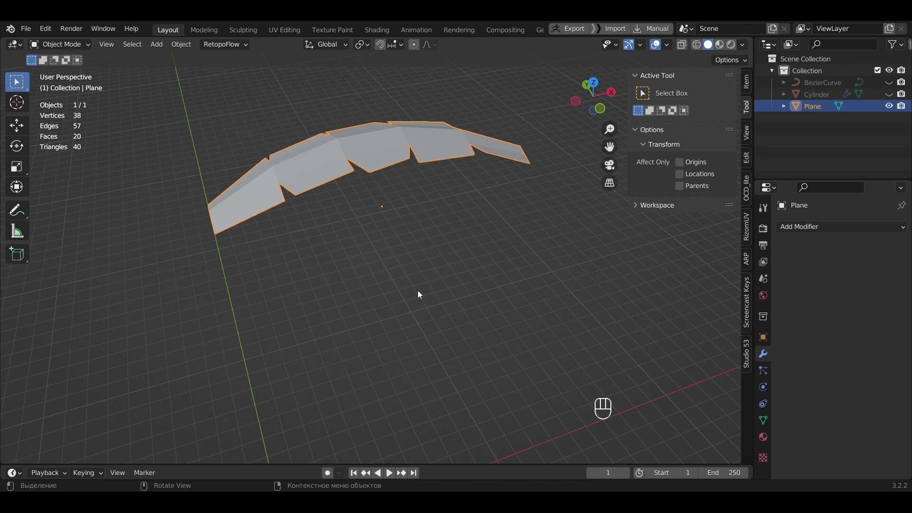
# - Apply the leaf's scale and reach the Add Modifier list for a Solidify thickness
pyautogui.press('ctrl+a')
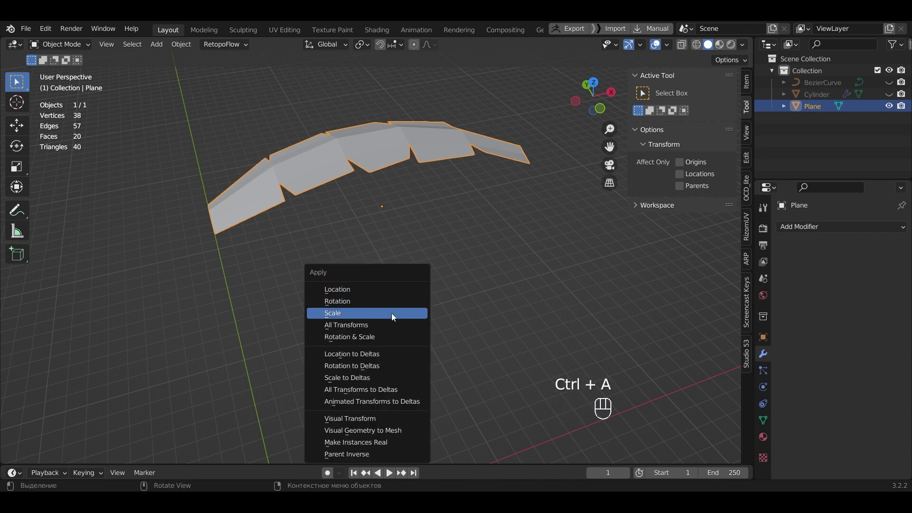
pyautogui.moveTo(345, 158); pyautogui.dragTo(388, 198)
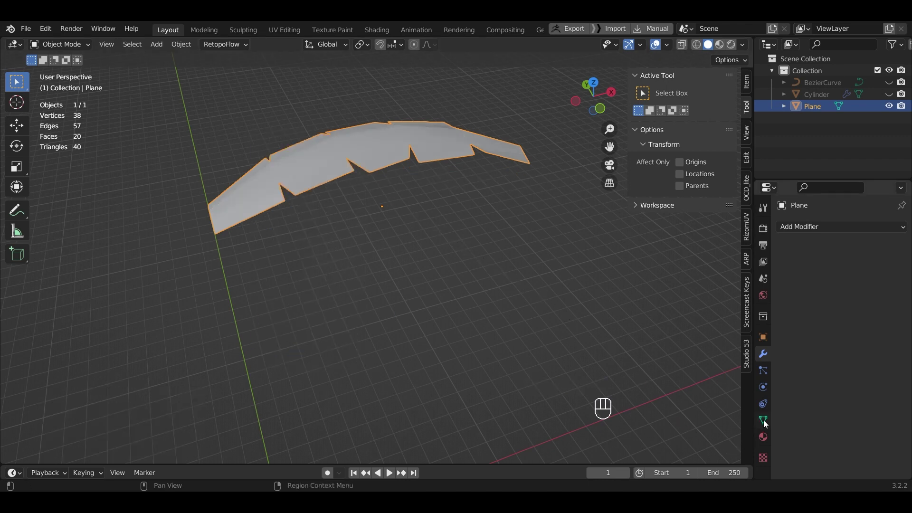
pyautogui.click(780, 423)
pyautogui.click(833, 475)
pyautogui.click(770, 357)
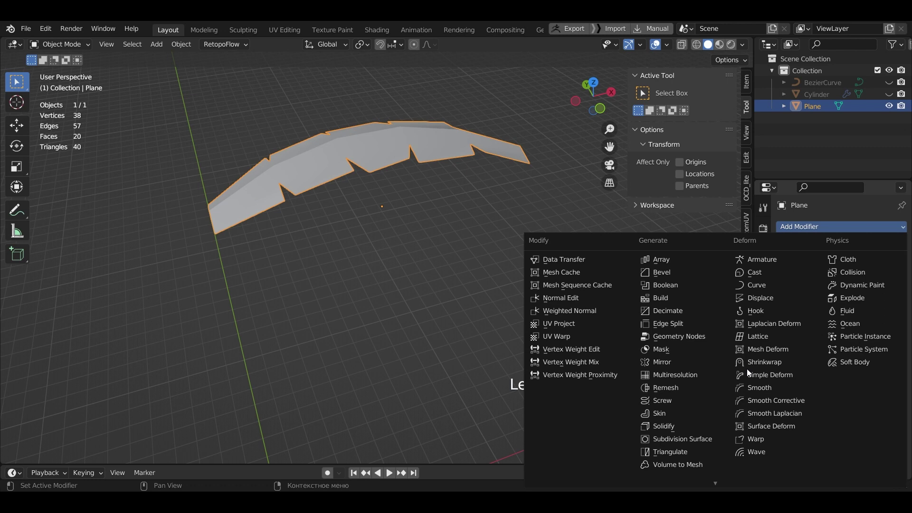
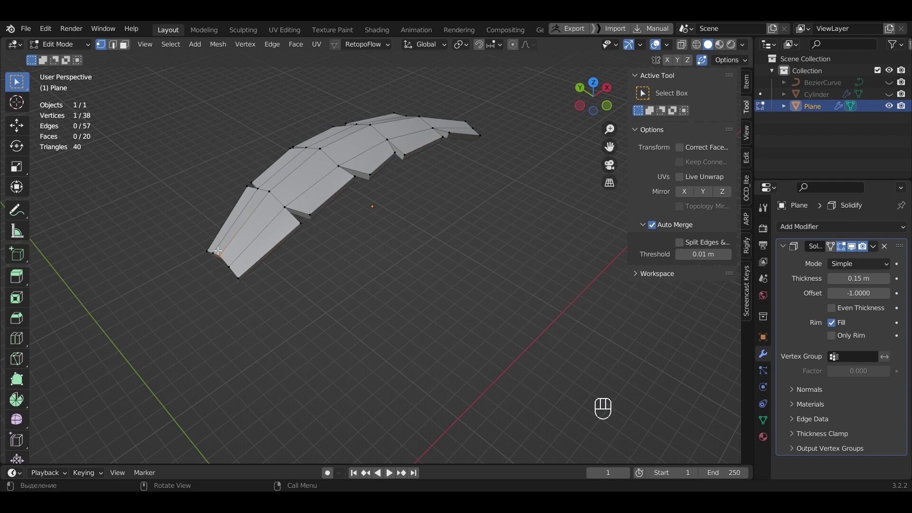
# - Snap the 3D cursor to the leaf's base vertex and return to Object Mode
pyautogui.press('shift+s')
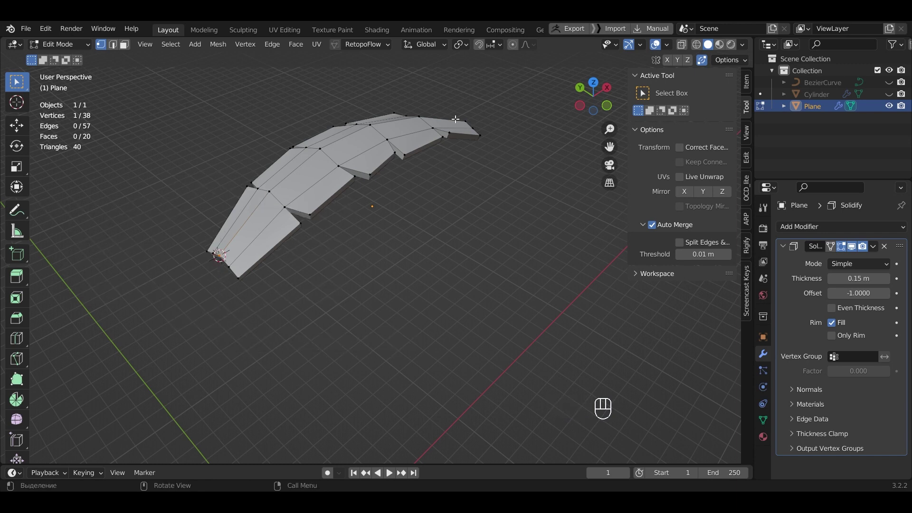
pyautogui.moveTo(469, 50); pyautogui.dragTo(474, 73)
pyautogui.press('Tab')
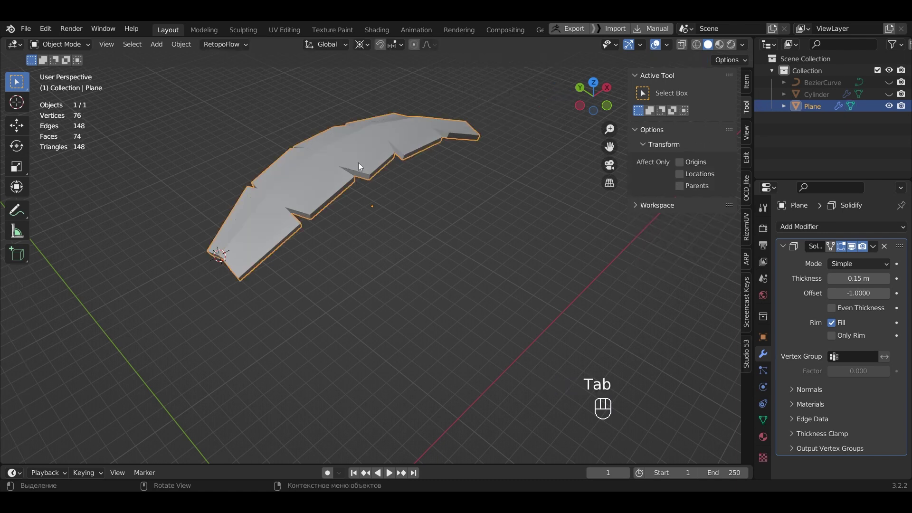
# - Set the leaf's origin to the 3D cursor at its base
pyautogui.rightClick(349, 168)
pyautogui.moveTo(349, 167); pyautogui.dragTo(338, 192)
pyautogui.rightClick(338, 192)
pyautogui.moveTo(338, 192); pyautogui.dragTo(414, 218)
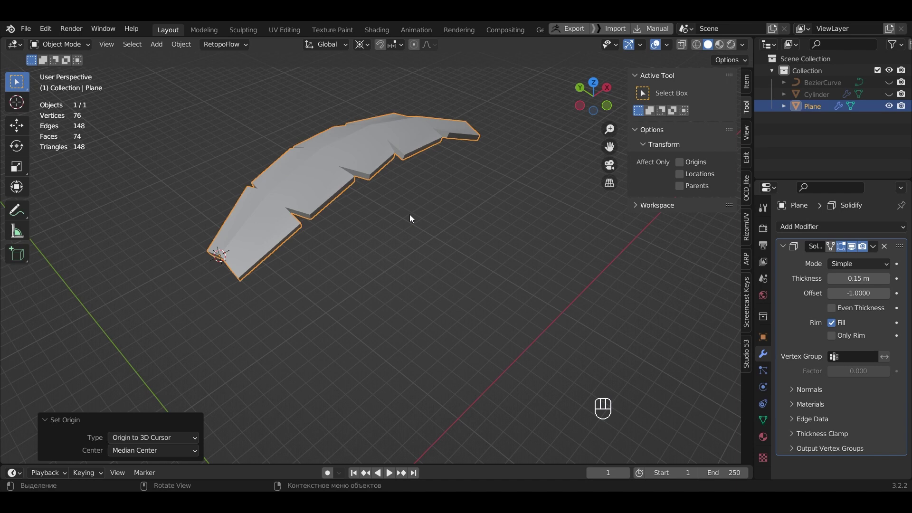
# - From top view, duplicate the leaf and rotate copies around its base into a crown
pyautogui.press('KP_7')
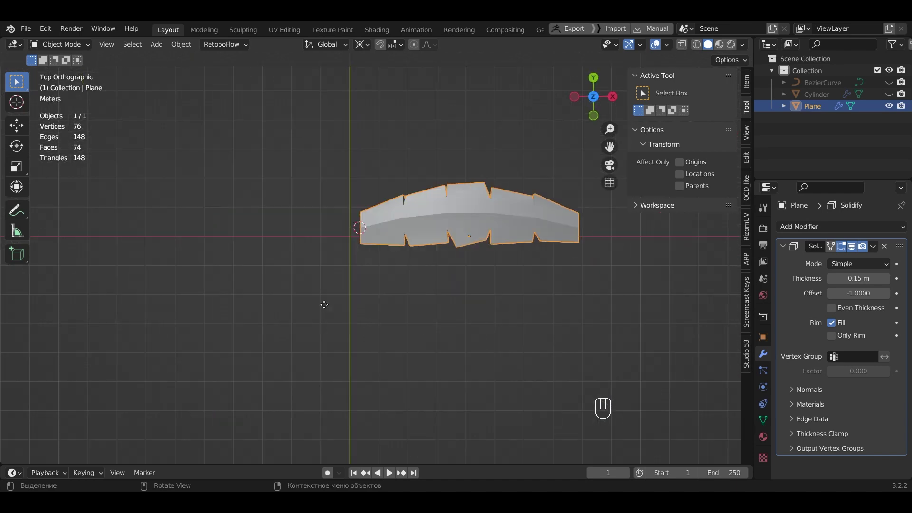
pyautogui.press('shift+d')
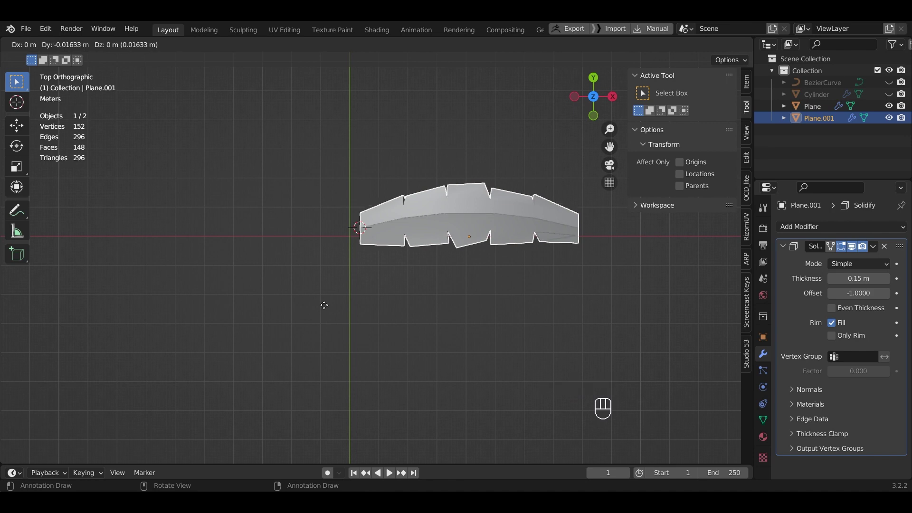
pyautogui.press('r')
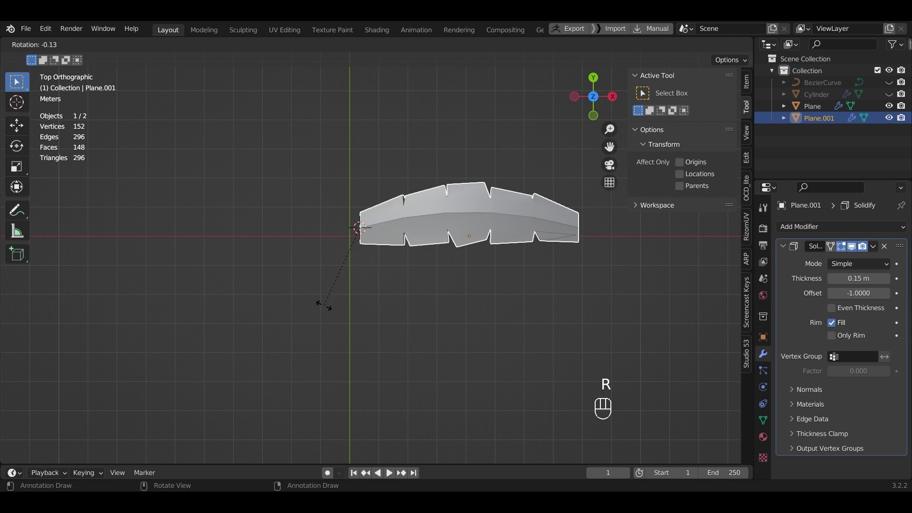
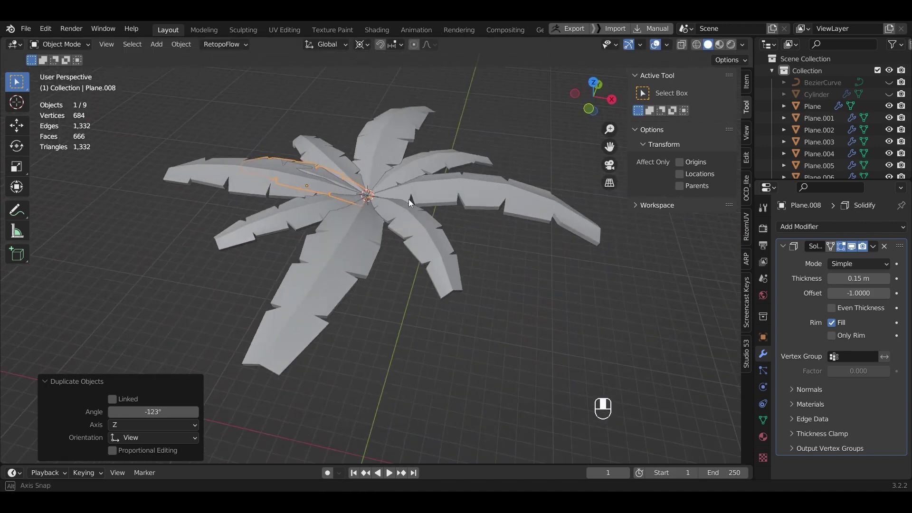
# - Rotate individual leaves to even out the angles of the ten-leaf crown
pyautogui.click(423, 236)
pyautogui.moveTo(490, 249); pyautogui.dragTo(493, 244)
pyautogui.click(493, 245)
pyautogui.press('r')
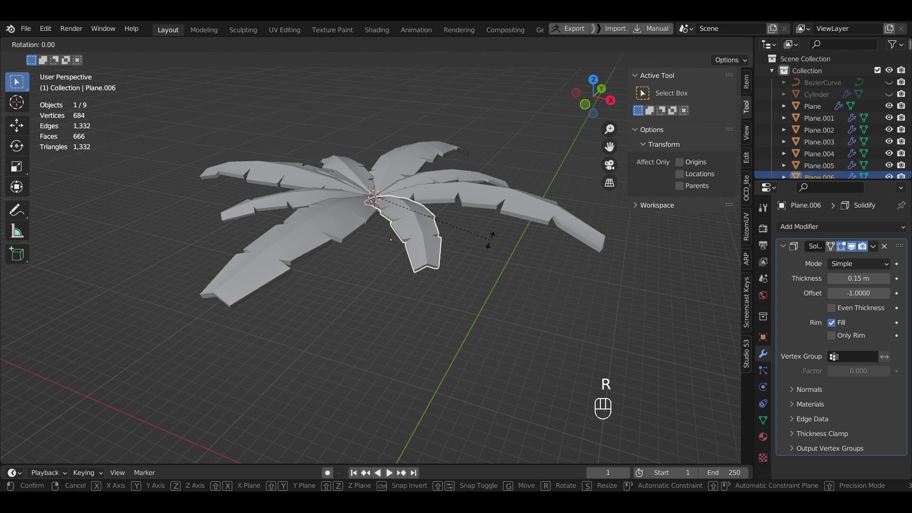
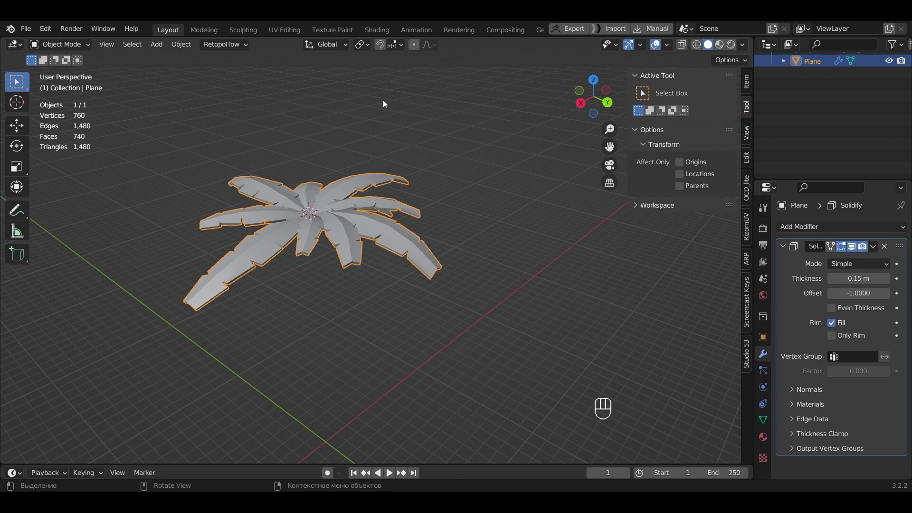
# - Return the 3D cursor to the world origin after joining the leaves
pyautogui.press('shift+c')
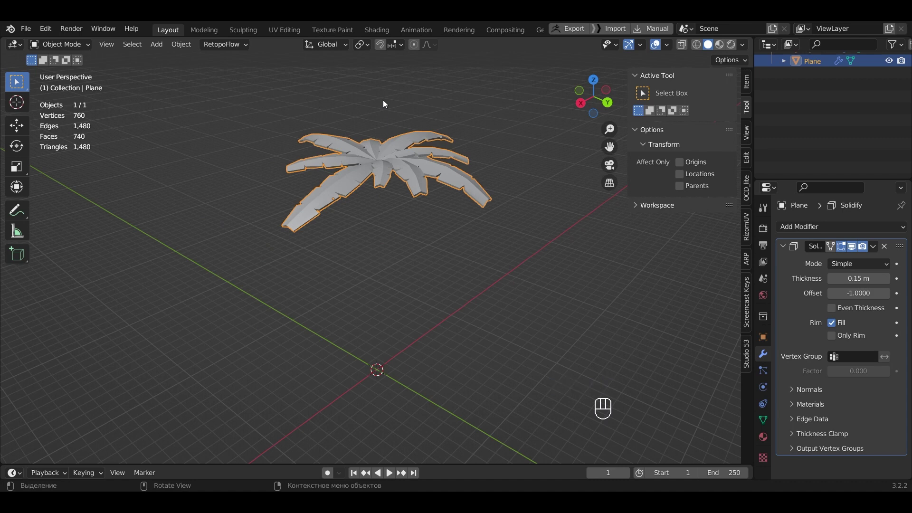
# - Raise the crown's centre vertices with proportional editing in X-ray view
pyautogui.press('Tab')
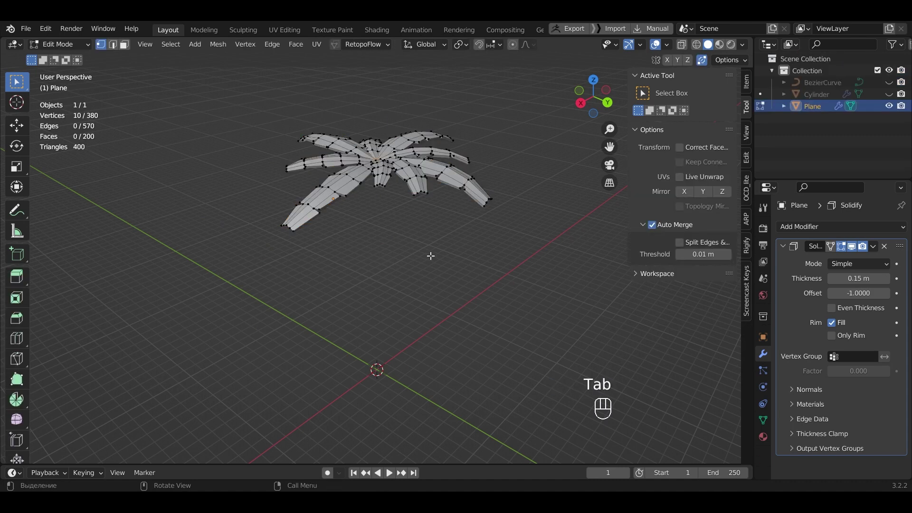
pyautogui.press('alt+z')
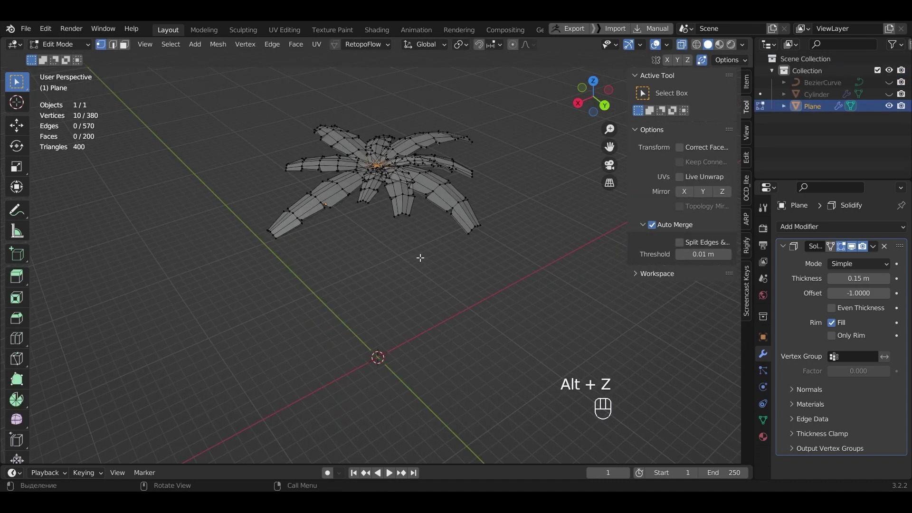
pyautogui.moveTo(419, 260); pyautogui.dragTo(408, 274)
pyautogui.click(373, 207)
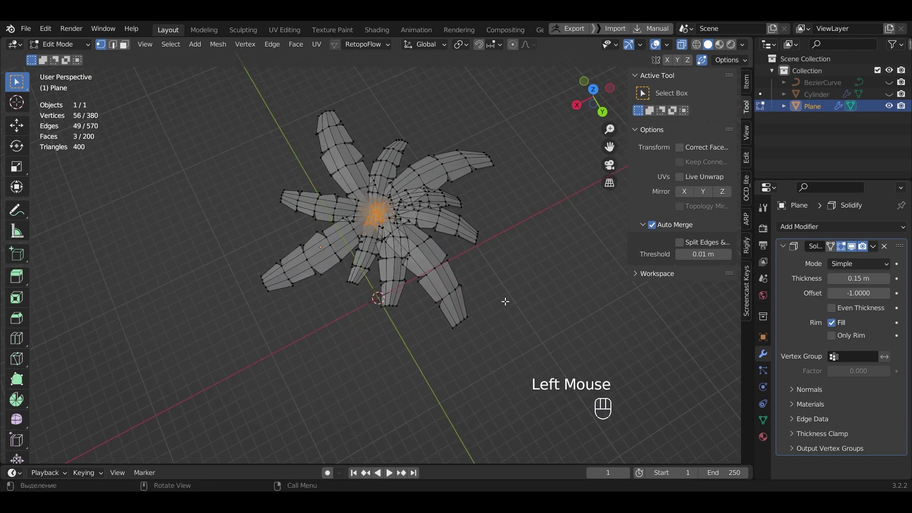
pyautogui.moveTo(517, 301); pyautogui.dragTo(559, 249)
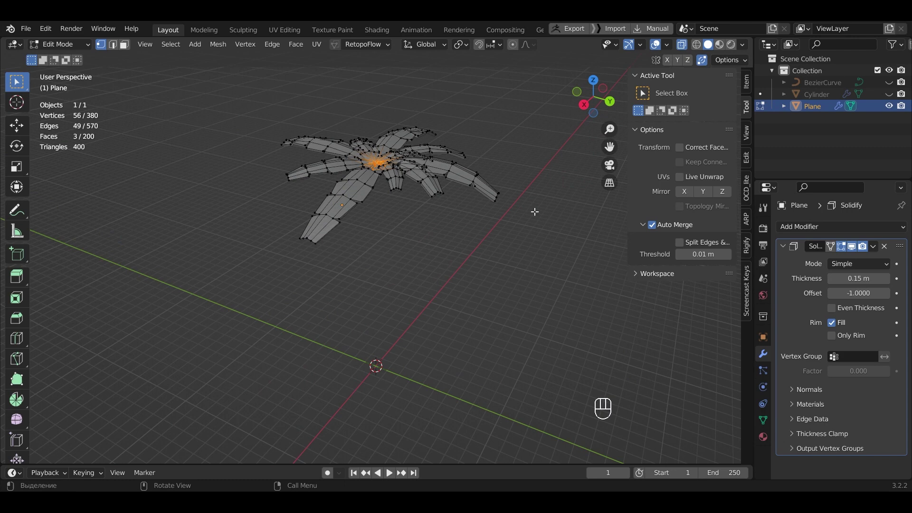
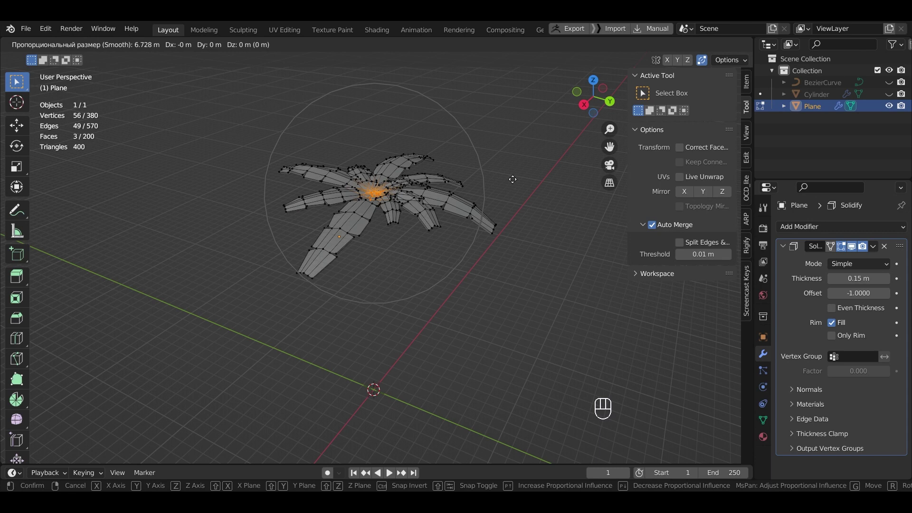
pyautogui.click(512, 163)
pyautogui.press('alt+z')
pyautogui.press('Tab')
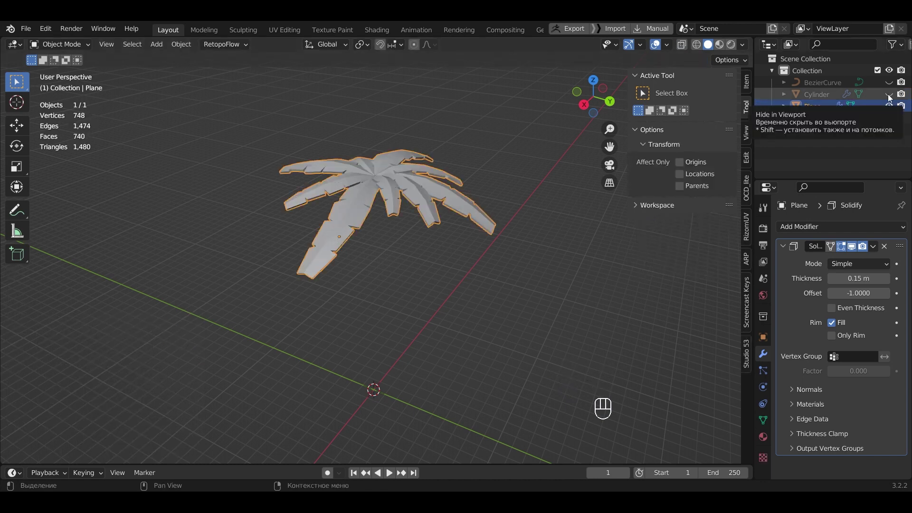
# - Unhide the trunk, then move and tilt the crown to sit on its top
pyautogui.click(891, 97)
pyautogui.press('g')
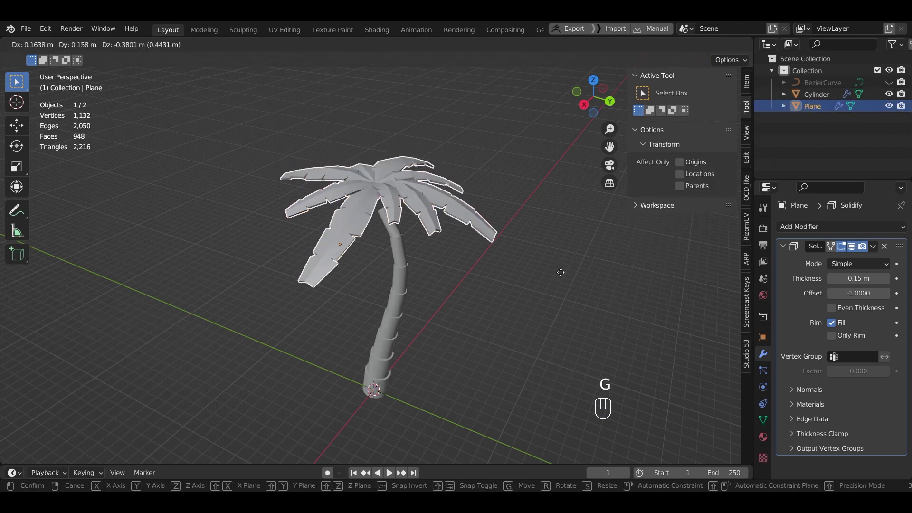
pyautogui.moveTo(583, 301); pyautogui.dragTo(589, 302)
pyautogui.moveTo(585, 295); pyautogui.dragTo(593, 279)
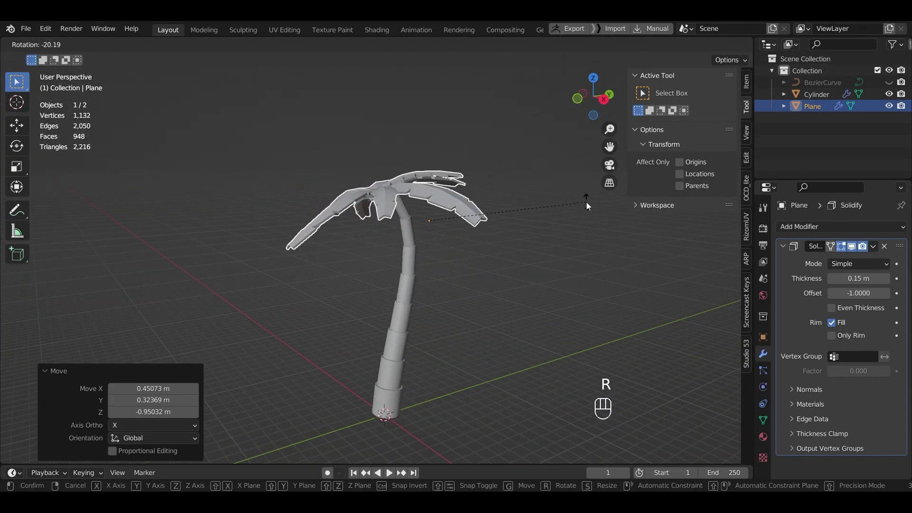
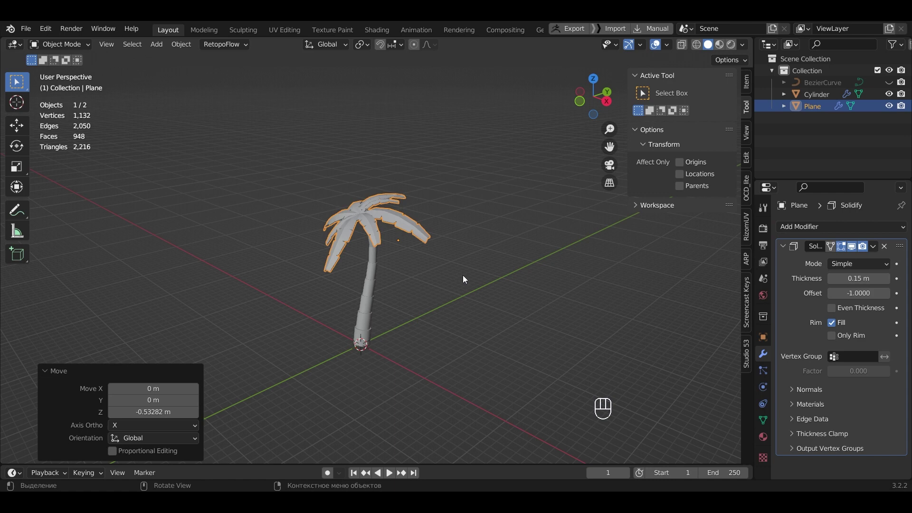
# - Add a large ground plane under the palm and enter Edit Mode on it
pyautogui.press('shift+a')
pyautogui.press('s')
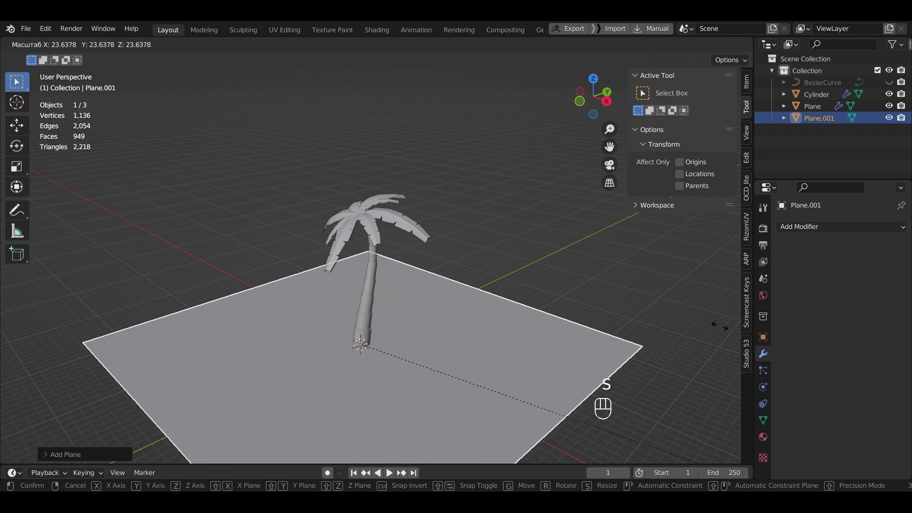
pyautogui.scroll(-3)
pyautogui.press('Tab')
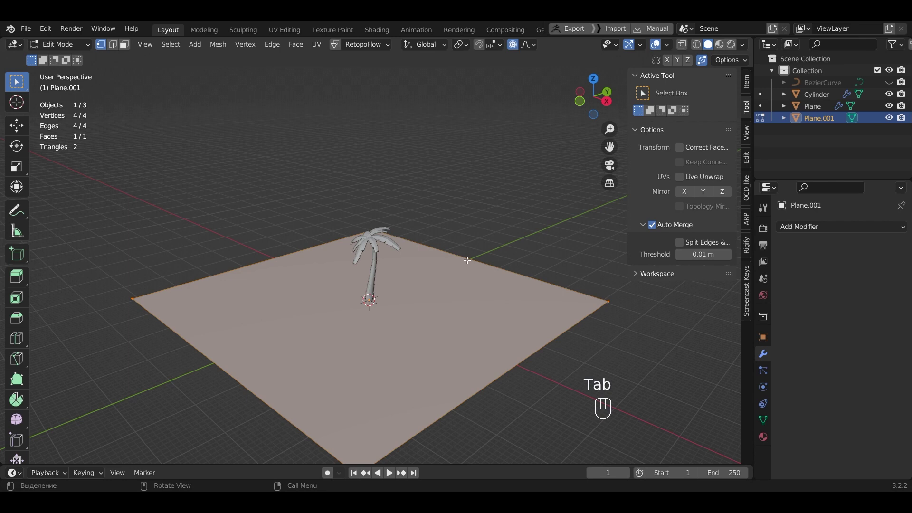
# - Extrude the floor's back edge straight up into a wall and add a Bevel modifier
pyautogui.click(466, 260)
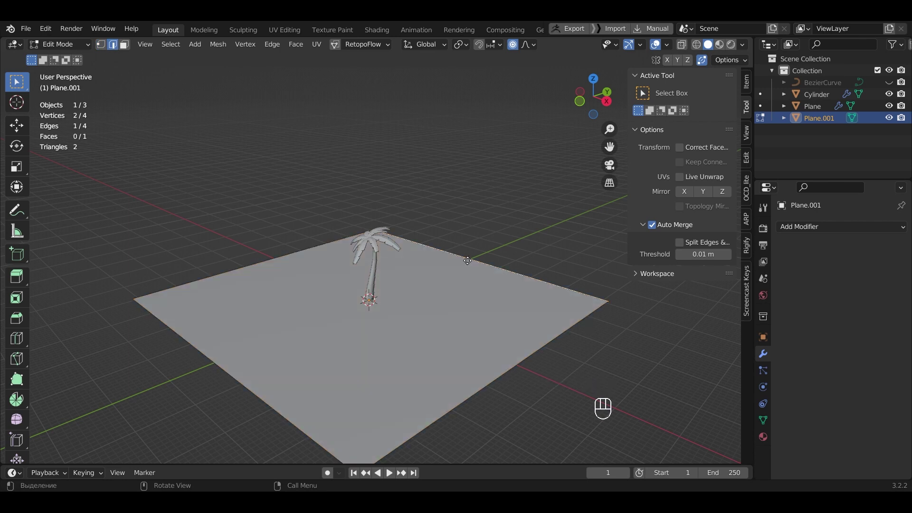
pyautogui.press('e')
pyautogui.press('z')
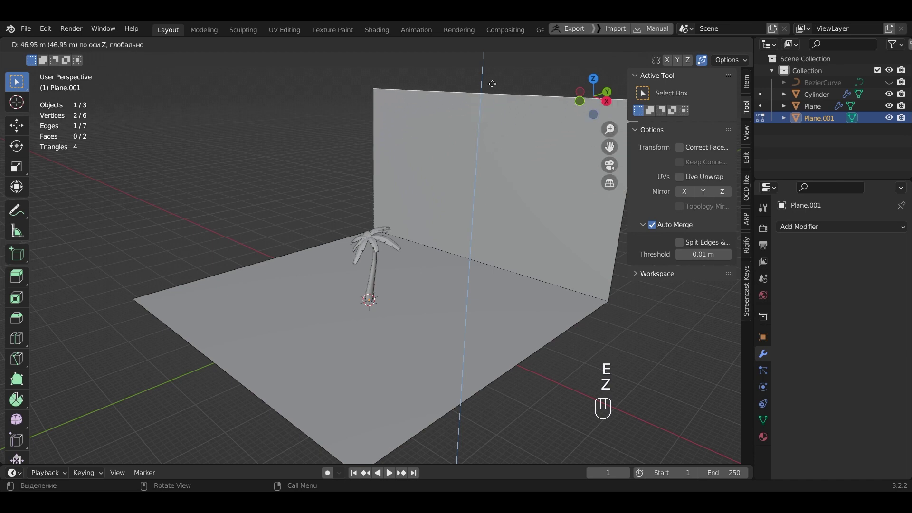
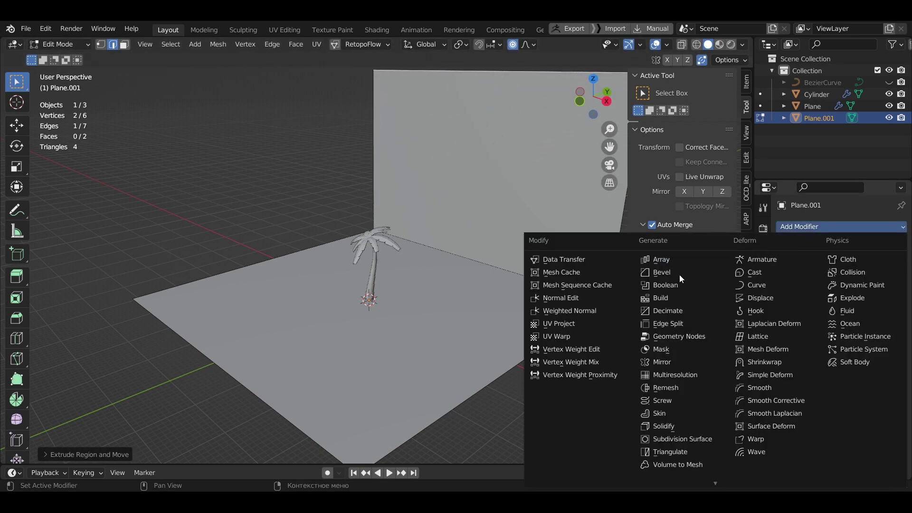
pyautogui.click(683, 279)
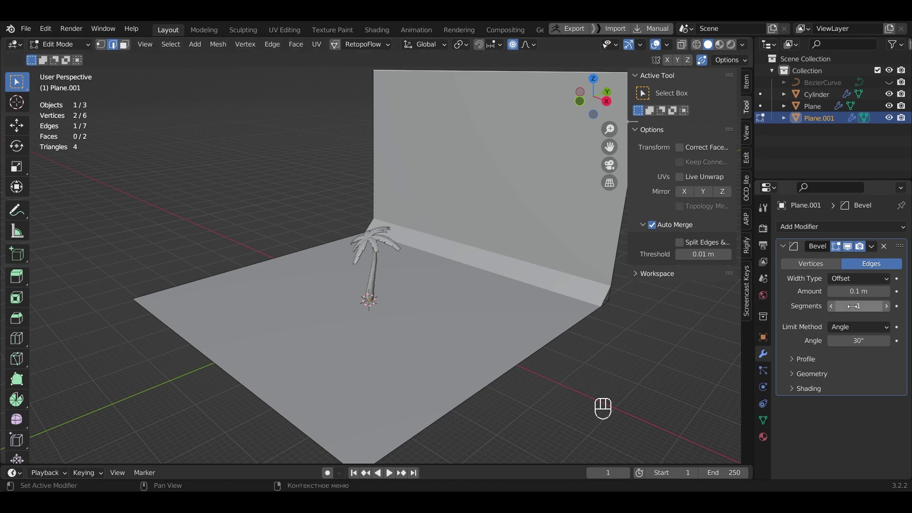
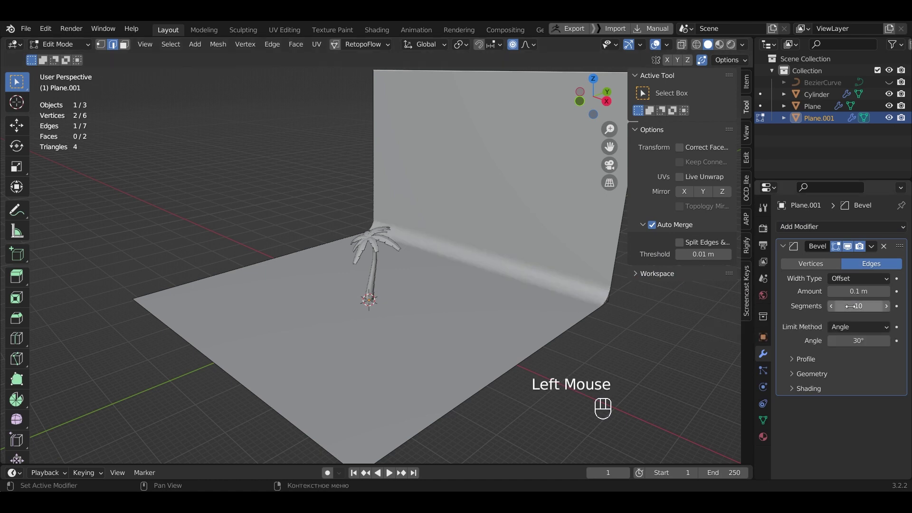
# - Set the World colour to a street-photo environment texture and switch to Rendered shading
pyautogui.click(767, 296)
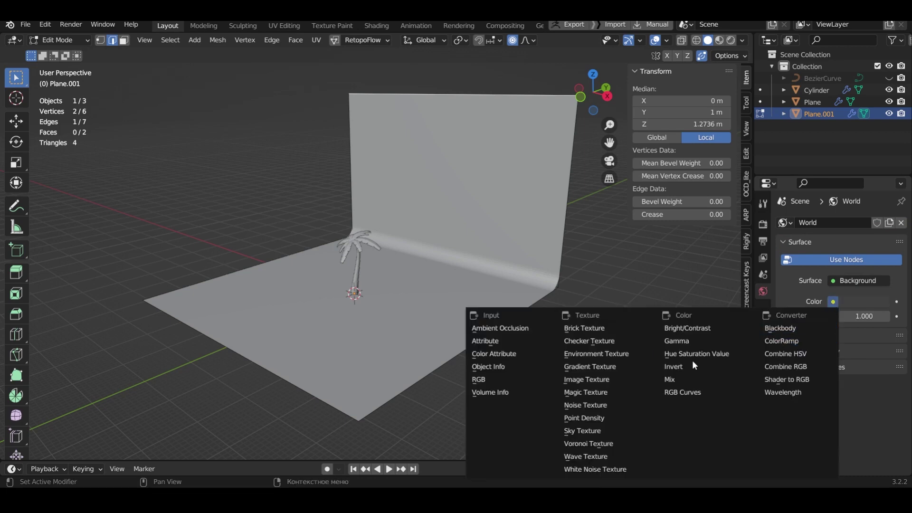
pyautogui.click(612, 353)
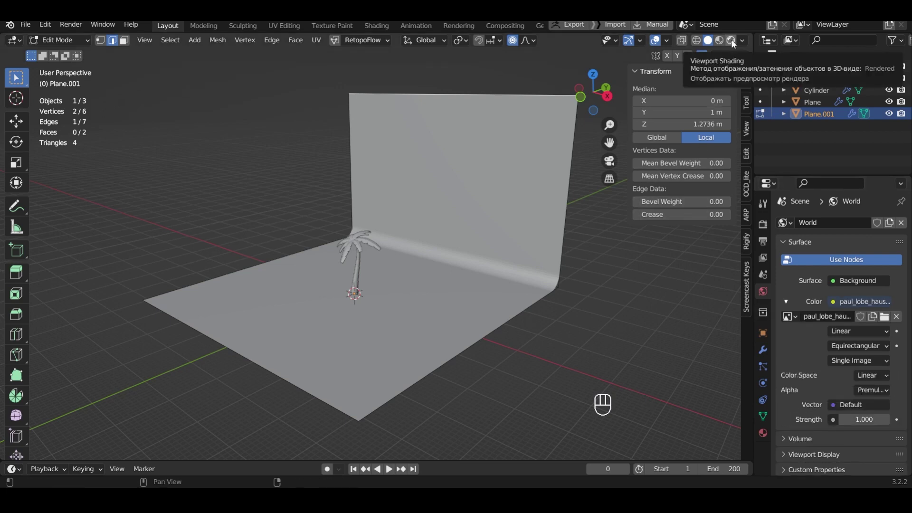
pyautogui.click(734, 44)
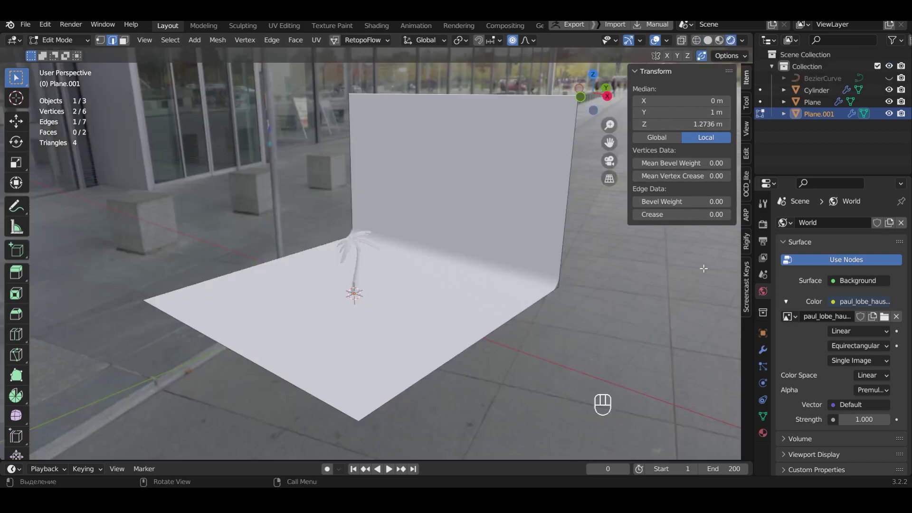
# - Set the render engine to Cycles on GPU Compute
pyautogui.click(766, 229)
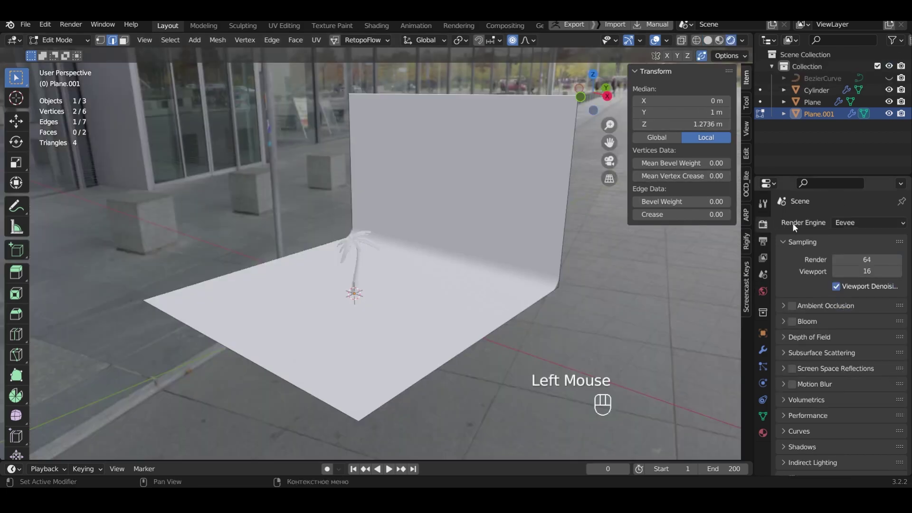
pyautogui.moveTo(854, 227); pyautogui.dragTo(854, 266)
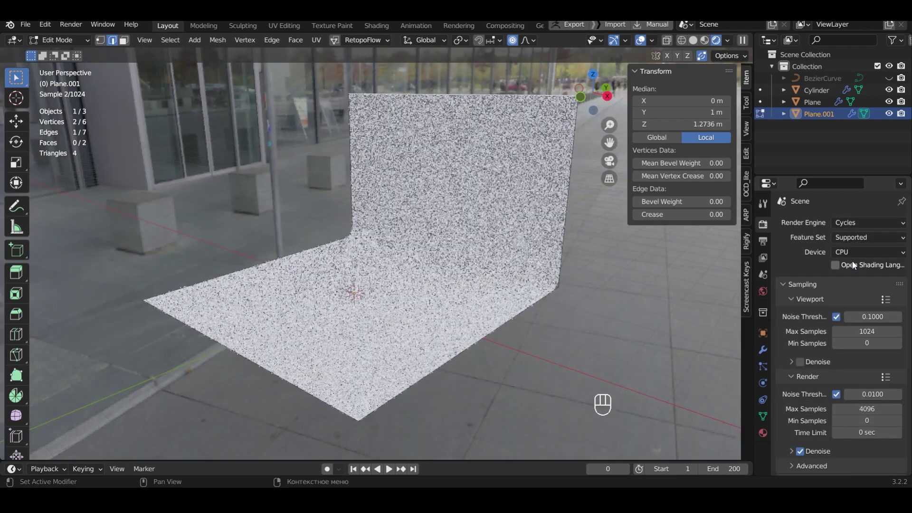
pyautogui.moveTo(858, 255); pyautogui.dragTo(859, 285)
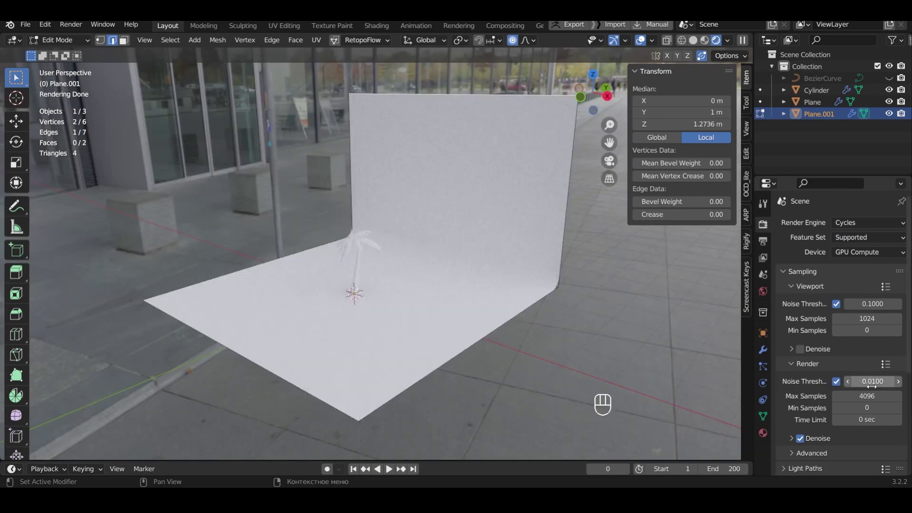
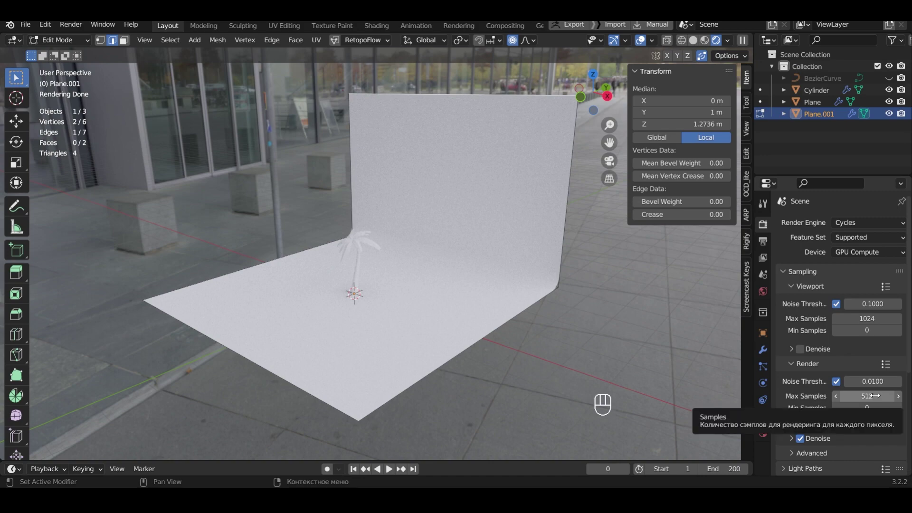
# - Give the palm trunk (Cylinder) a new material with a brown base colour
pyautogui.press('Tab')
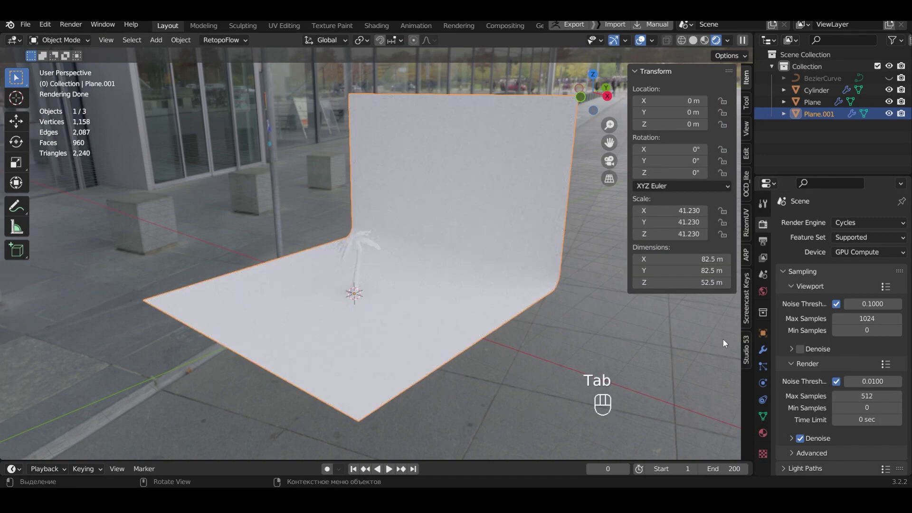
pyautogui.click(811, 95)
pyautogui.click(879, 301)
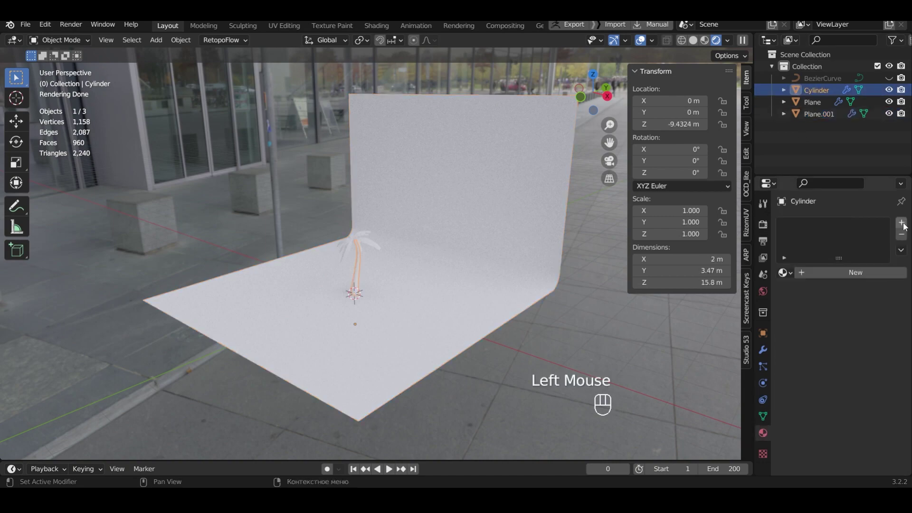
pyautogui.click(905, 227)
pyautogui.click(868, 277)
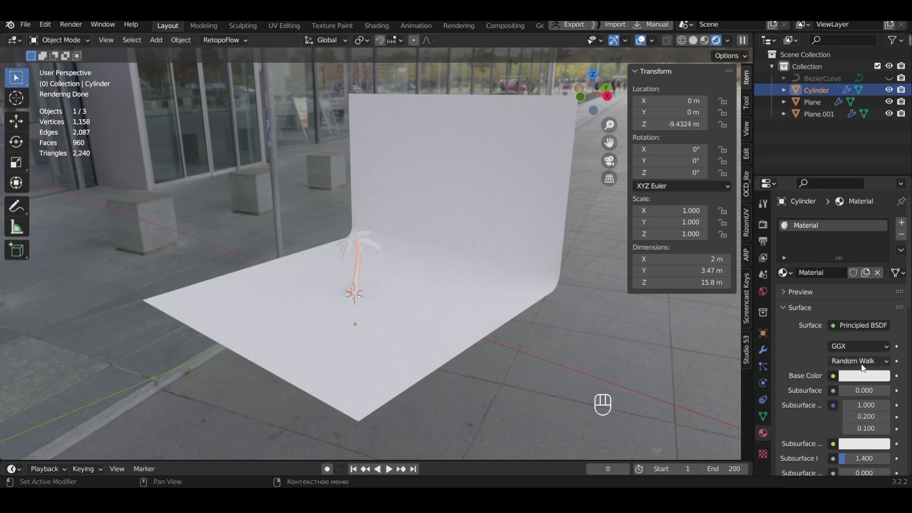
pyautogui.click(862, 380)
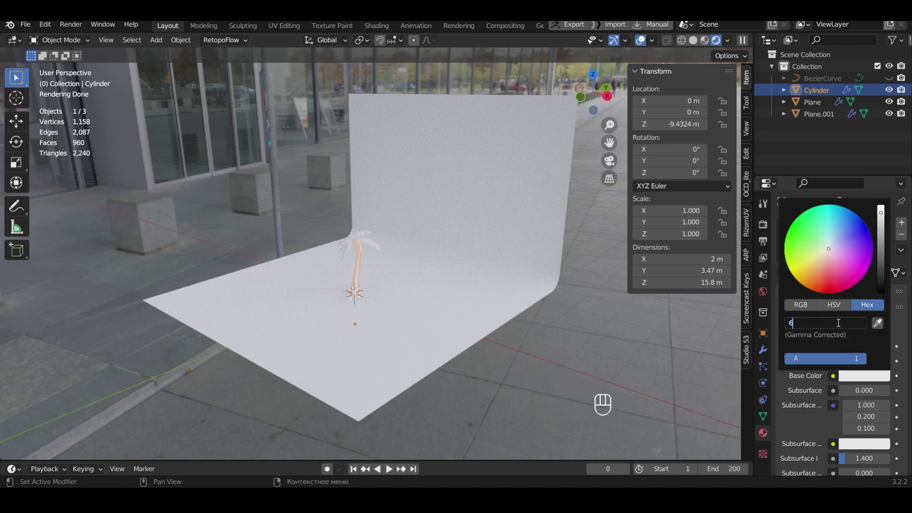
pyautogui.press('4')
pyautogui.scroll(3)
pyautogui.scroll(3)
# - Give the palm leaves (Plane) a new material with a green base colour
pyautogui.click(813, 107)
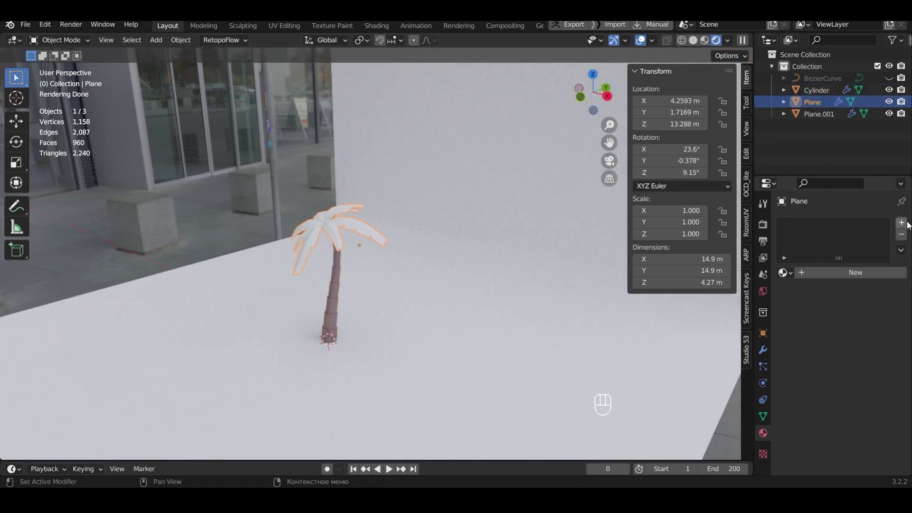
pyautogui.click(909, 226)
pyautogui.click(858, 277)
pyautogui.click(854, 380)
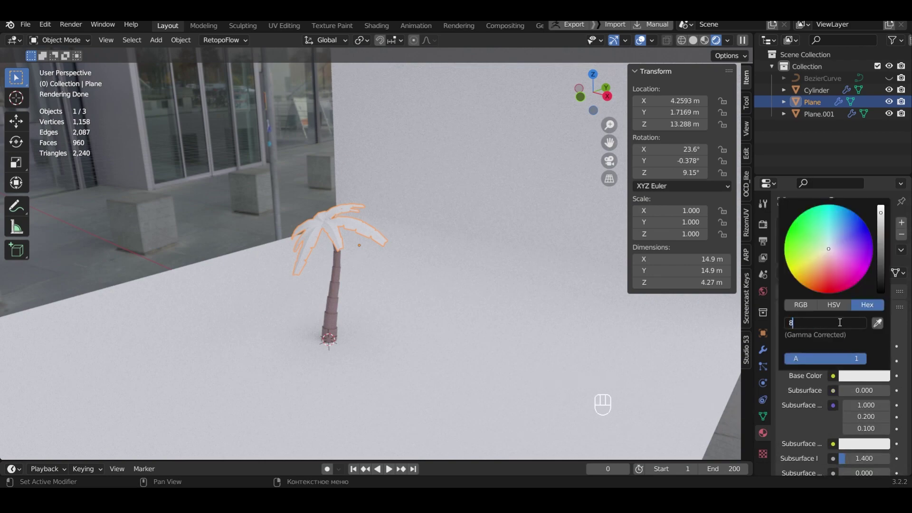
pyautogui.press('d')
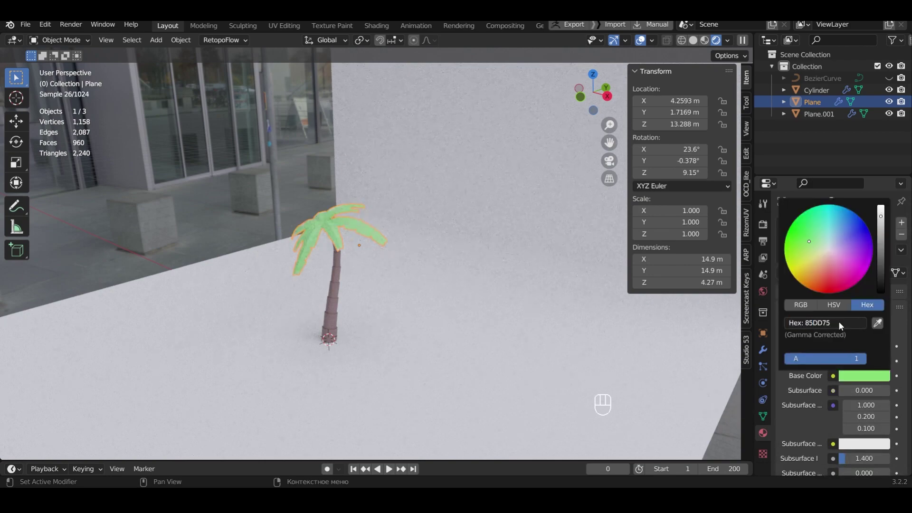
# - Give the backdrop (Plane.001) a new material with a pale purple base colour
pyautogui.click(823, 121)
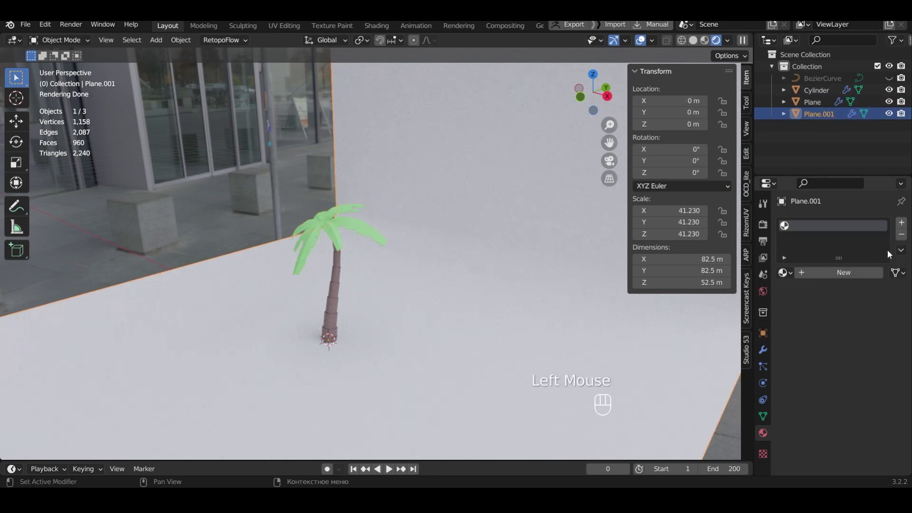
pyautogui.click(874, 277)
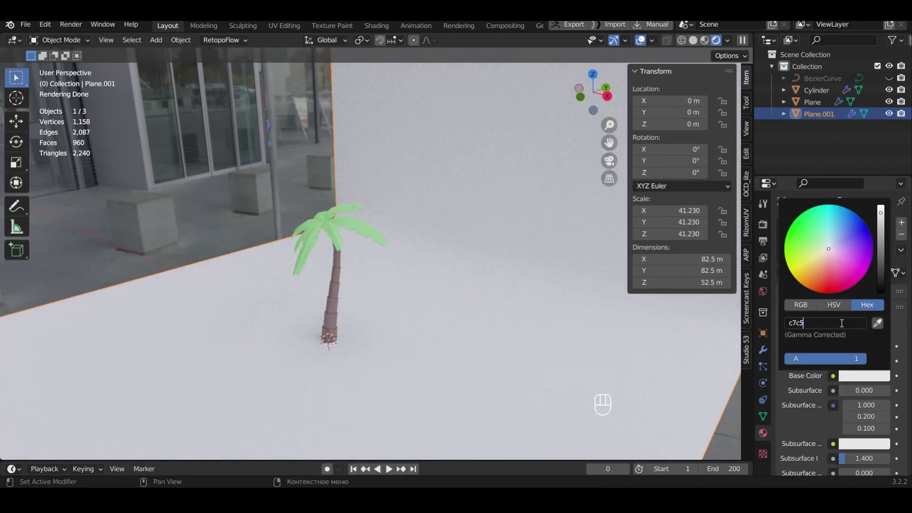
pyautogui.press('shift+a')
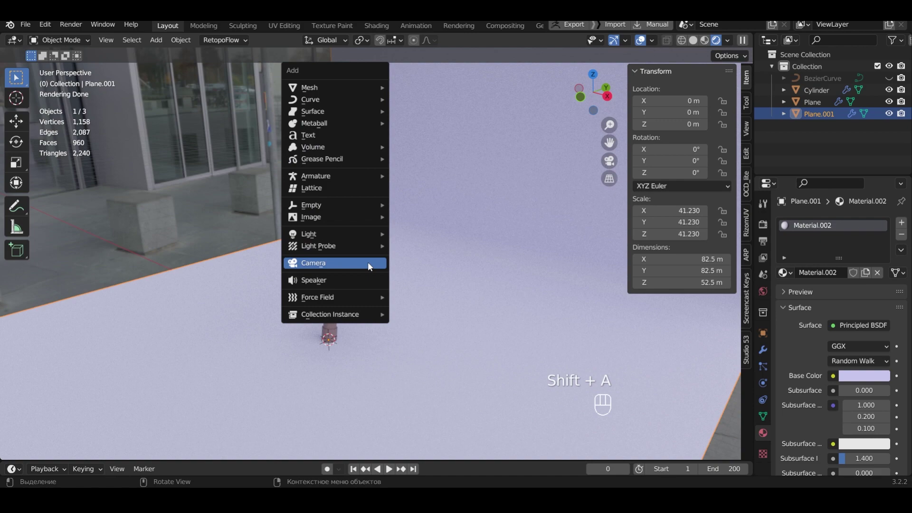
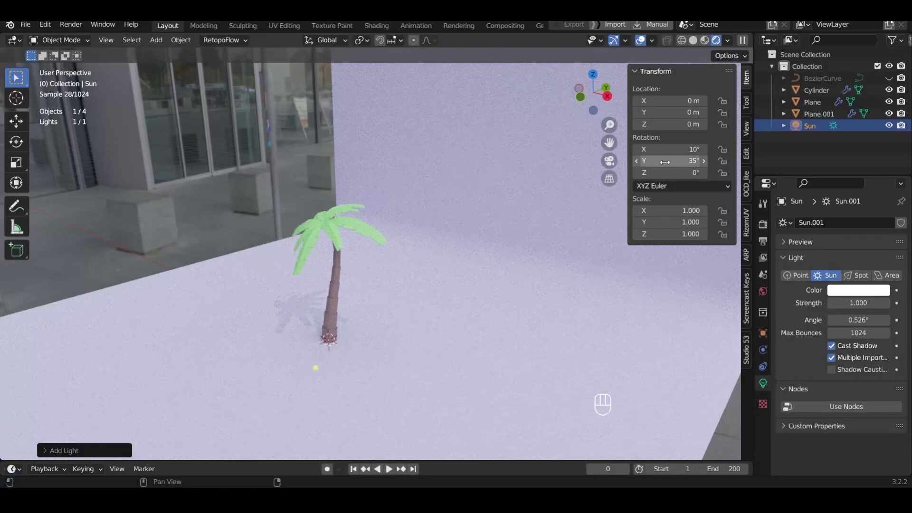
# - Orbit the view around the palm to check the sun's shadow on the backdrop
pyautogui.middleClick(464, 297)
pyautogui.middleClick(504, 297)
# - Add a camera and align it to a head-on view of the palm against the backdrop
pyautogui.press('shift+a')
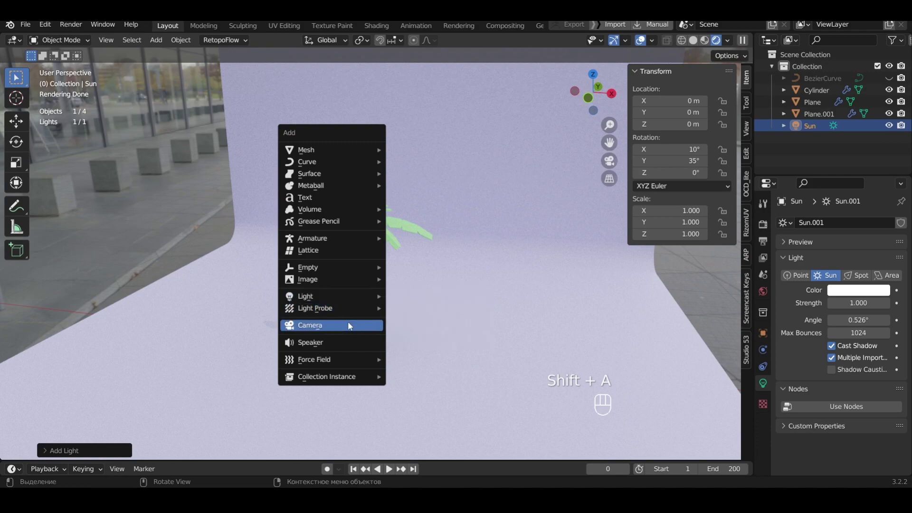
pyautogui.scroll(3)
pyautogui.middleClick(509, 318)
pyautogui.moveTo(506, 316); pyautogui.dragTo(506, 315)
pyautogui.middleClick(506, 315)
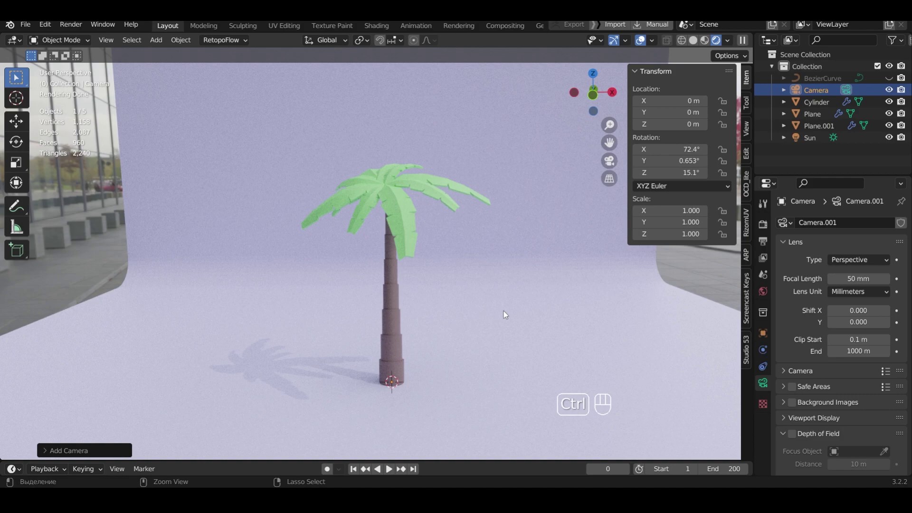
pyautogui.press('ctrl+alt+KP_0')
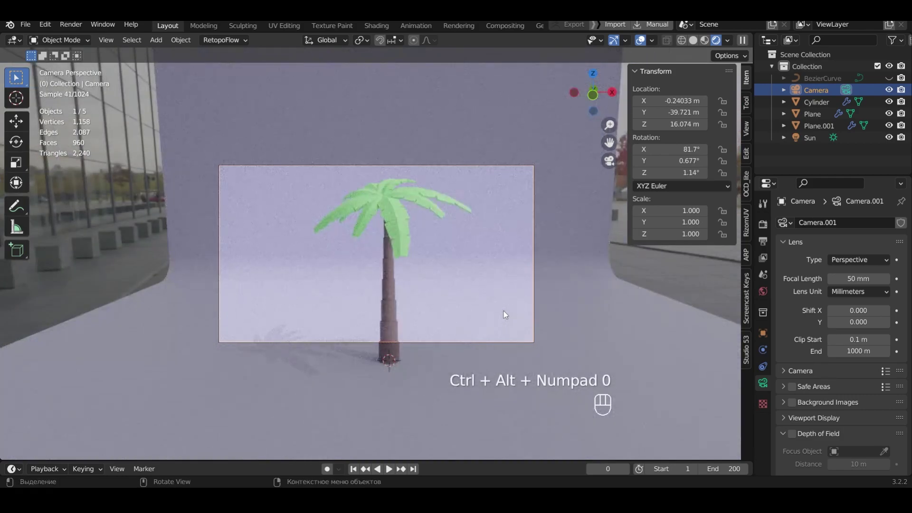
# - Adjust the camera's height, tilt and distance to frame the palm, then render with F12
pyautogui.press('g')
pyautogui.press('z')
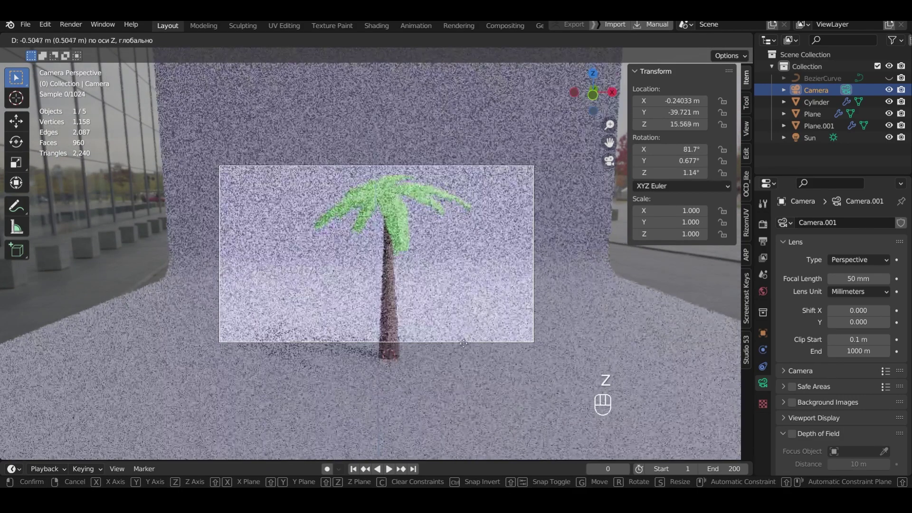
pyautogui.click(450, 287)
pyautogui.press('r')
pyautogui.press('x')
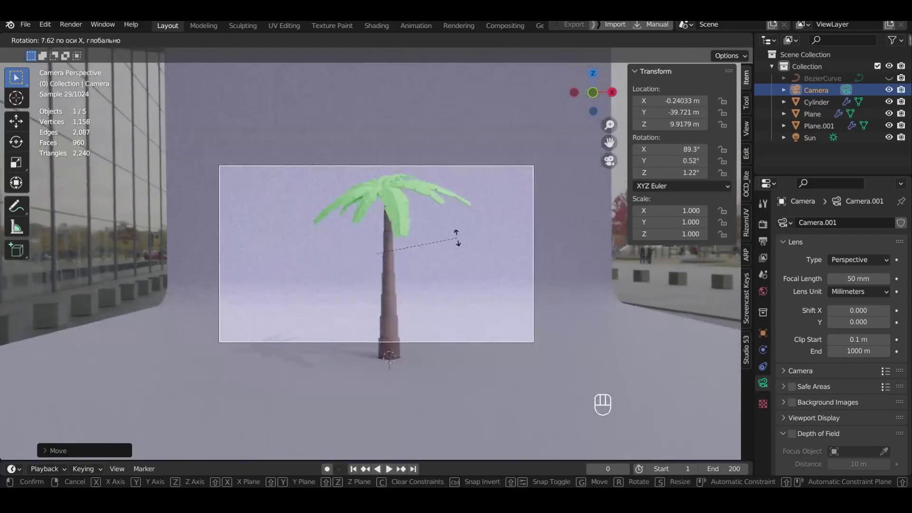
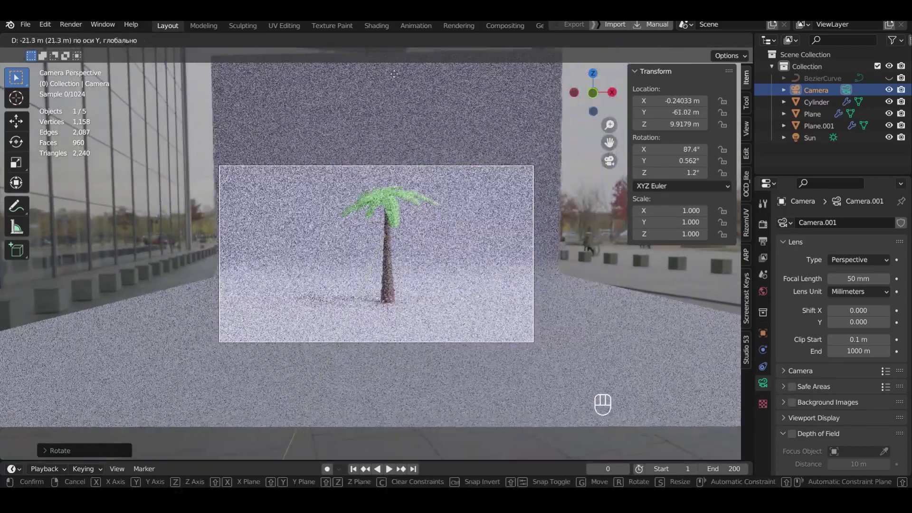
pyautogui.press('g')
pyautogui.press('z')
pyautogui.press('r')
pyautogui.press('x')
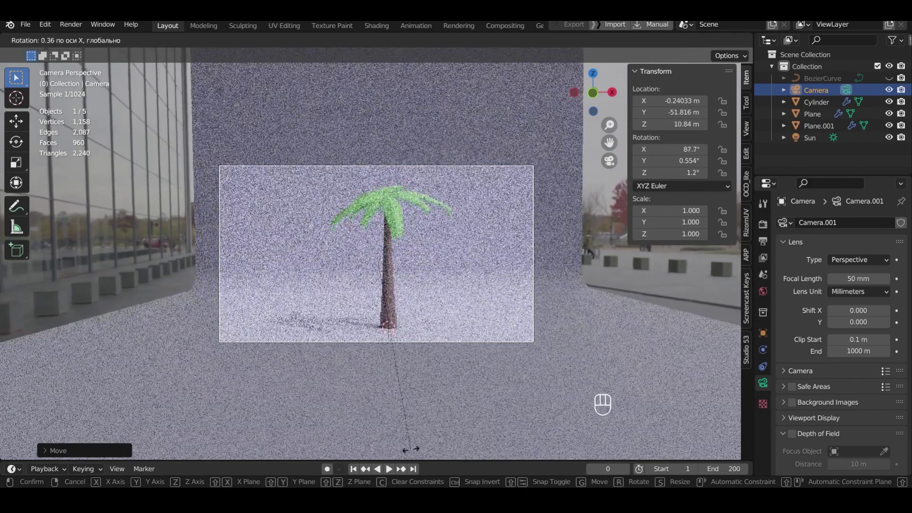
pyautogui.press('F12')
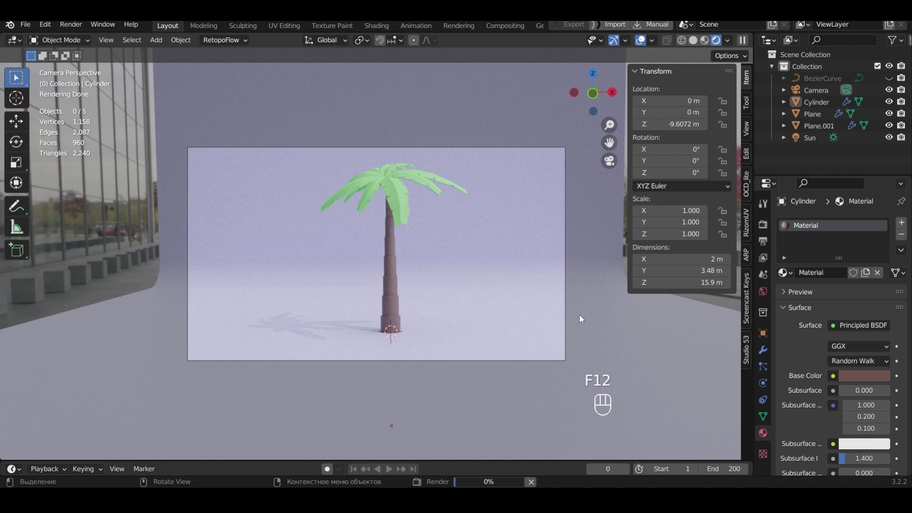